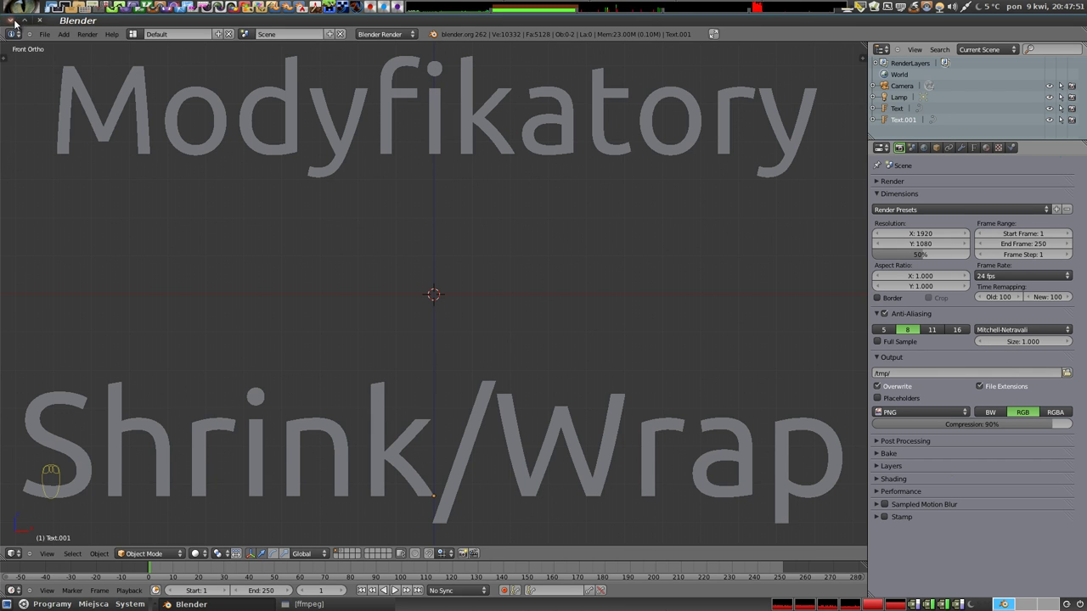
Select the lower title text object in the 3D view for deletion
drag(719, 36, 437, 403)
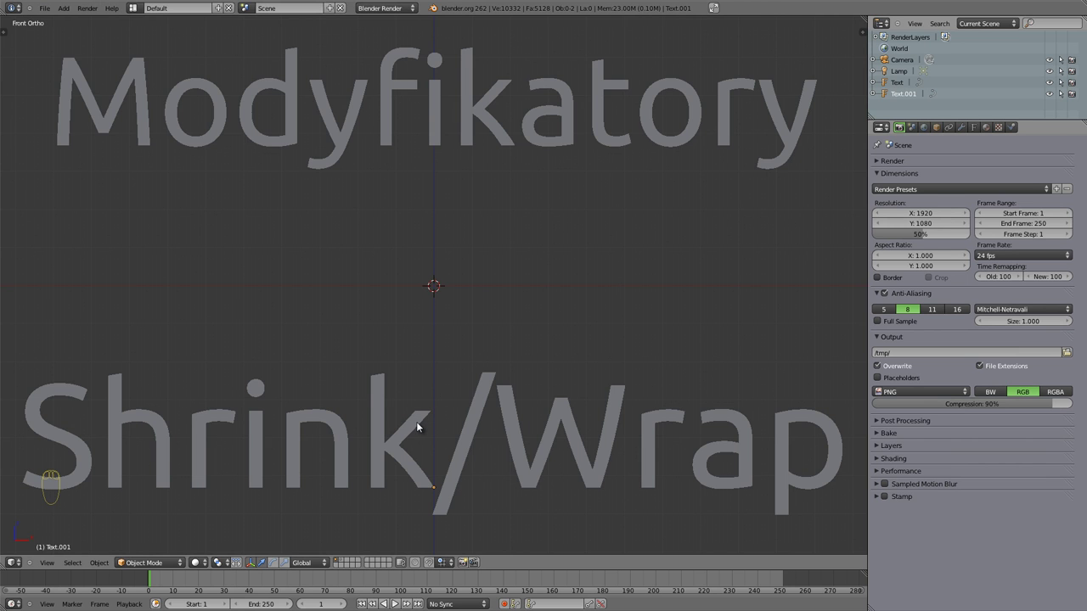
drag(421, 426, 392, 141)
Delete the title text, then add a cylinder and a plane raised above it
key(x)
key(x)
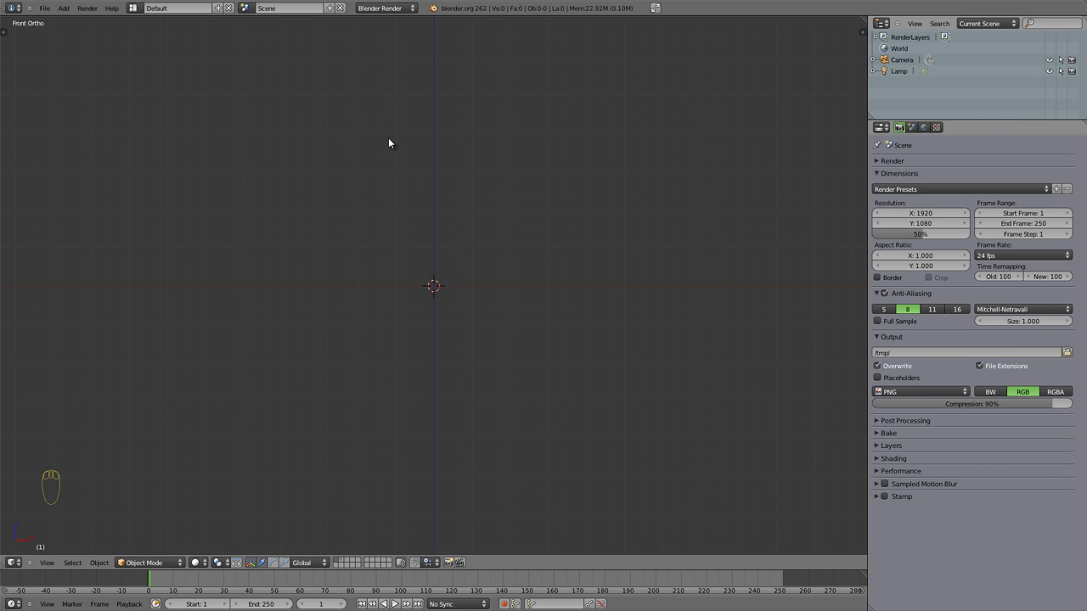
key(2)
key(shift+a)
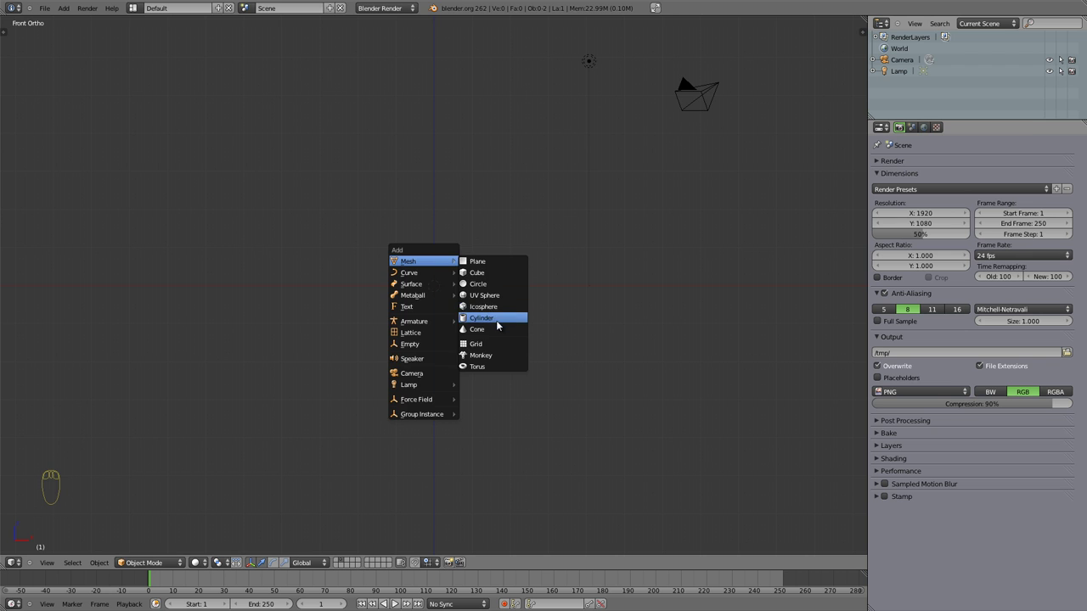
key(shift+a)
click(439, 267)
drag(482, 255, 468, 316)
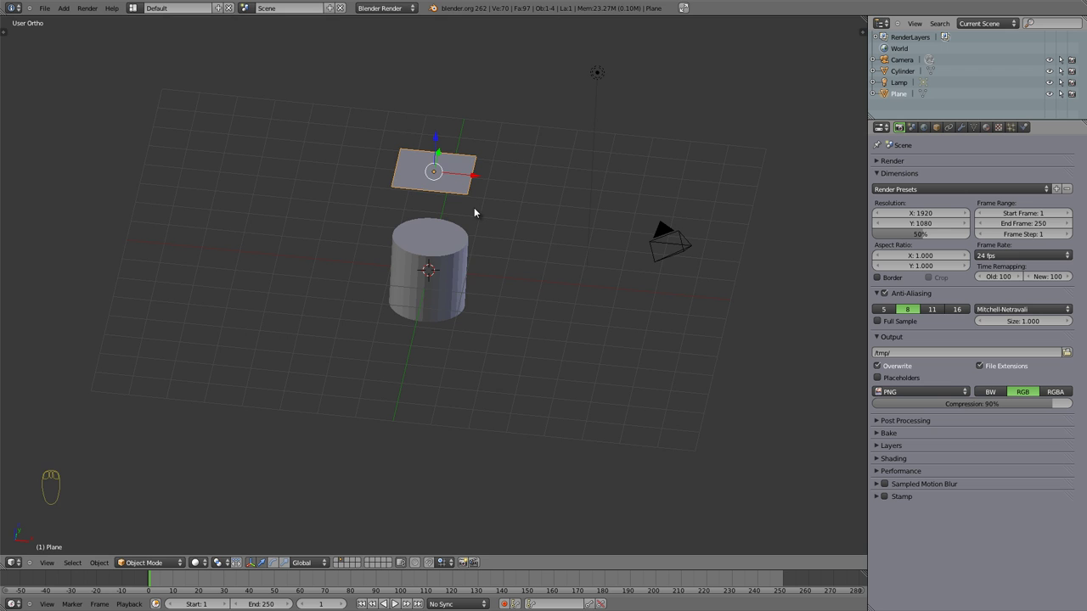
Scale the plane wider along X above the cylinder
key(Tab)
key(w)
key(w)
key(w)
key(w)
key(w)
key(Tab)
key(s)
Add a Shrinkwrap modifier to the plane, target still empty
click(541, 246)
key(Tab)
key(w)
key(Tab)
drag(373, 296, 962, 129)
drag(962, 129, 946, 192)
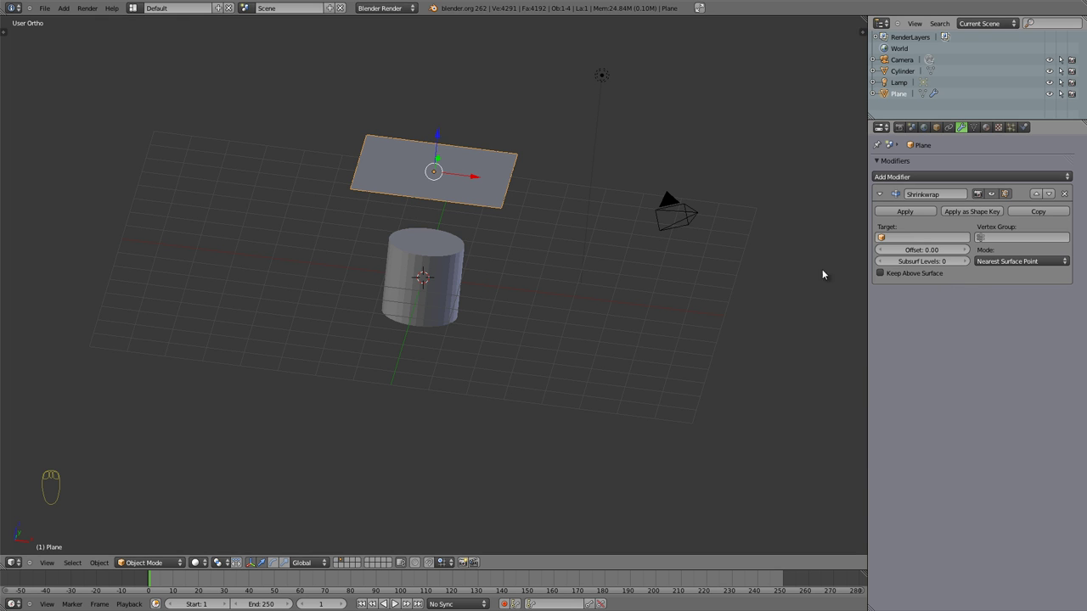
Set the Shrinkwrap target to the Cylinder so the plane snaps onto its top
drag(611, 339, 394, 178)
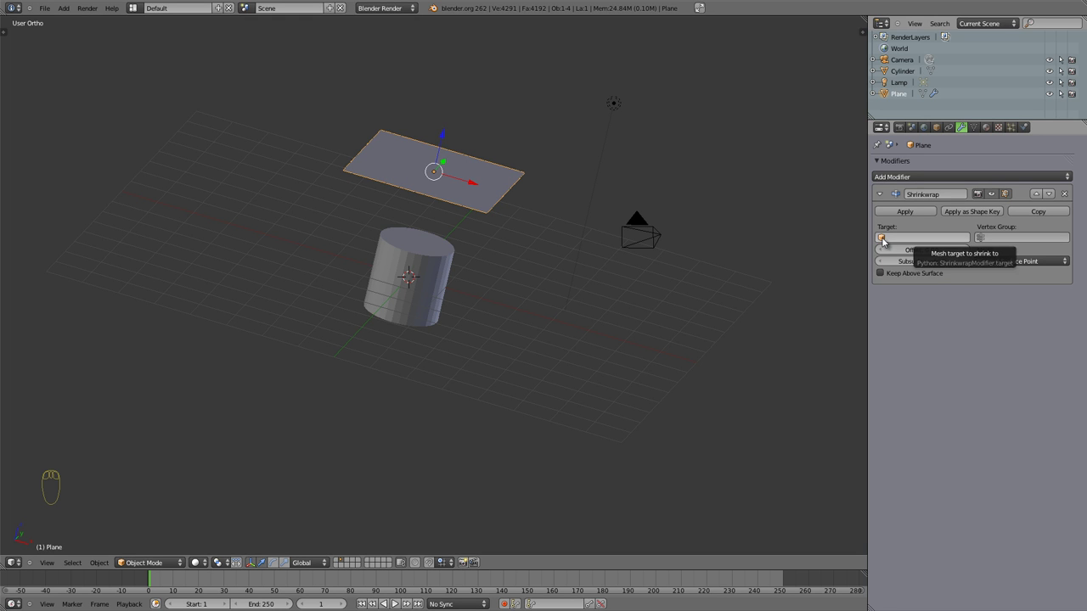
click(887, 241)
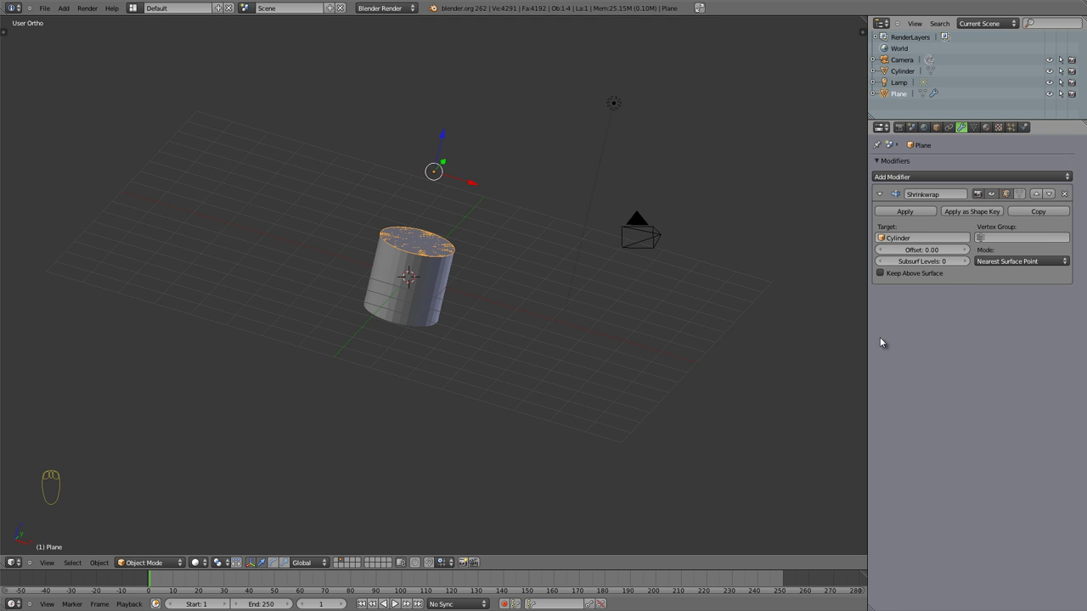
drag(339, 190, 404, 228)
scroll(up, 3)
Inspect the wrapped plane on the cylinder, toggling wireframe and solid shading
drag(427, 192, 475, 301)
key(z)
drag(441, 290, 502, 328)
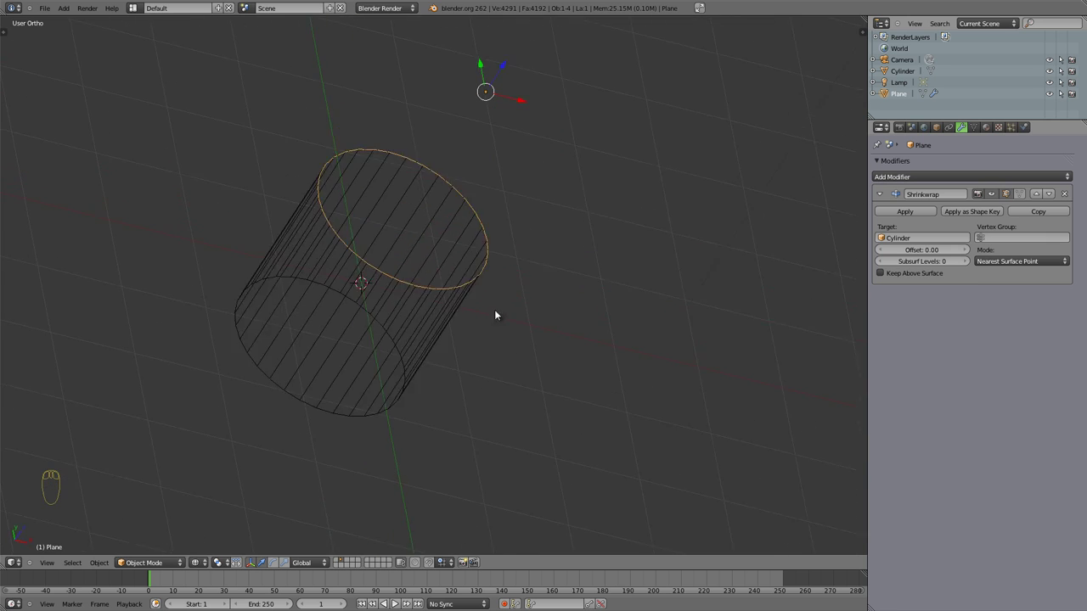
key(z)
click(519, 102)
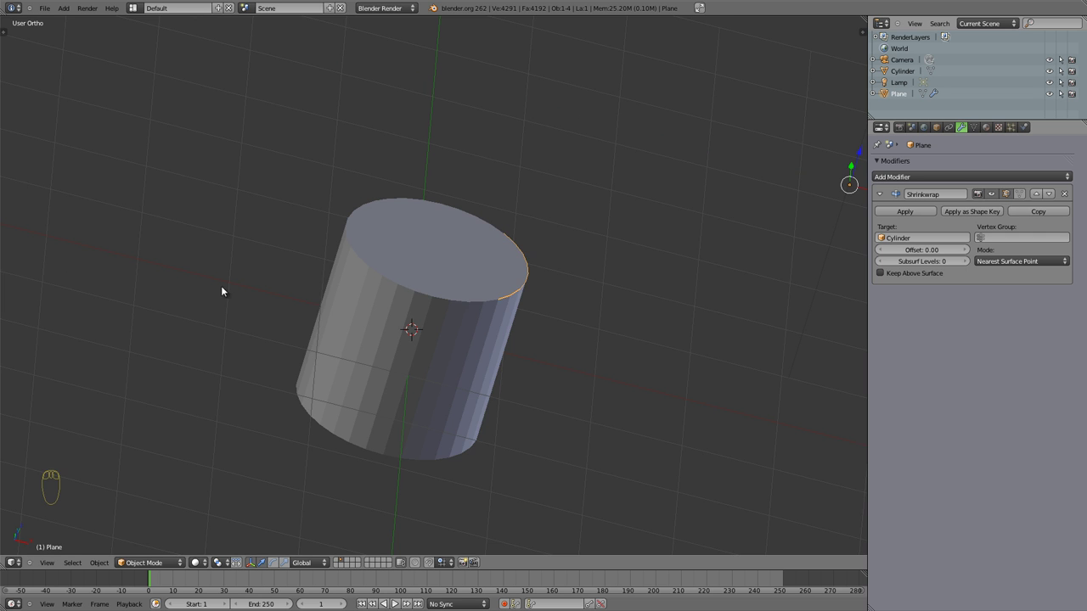
key(z)
drag(530, 365, 340, 295)
scroll(down, 3)
drag(345, 298, 577, 258)
click(576, 258)
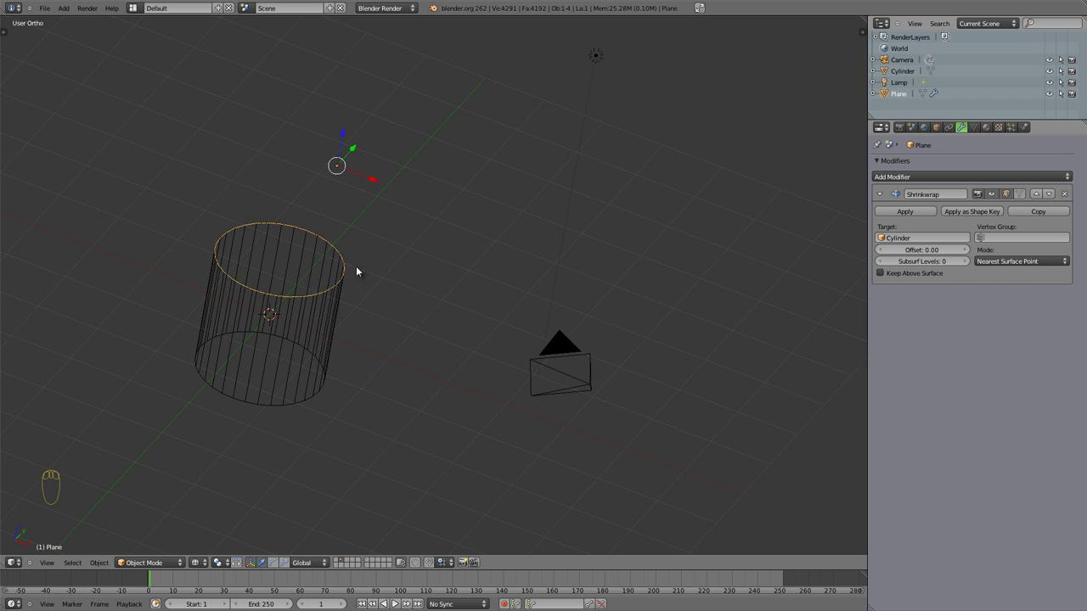
drag(488, 369, 424, 307)
key(alt+g)
drag(334, 331, 332, 169)
click(280, 318)
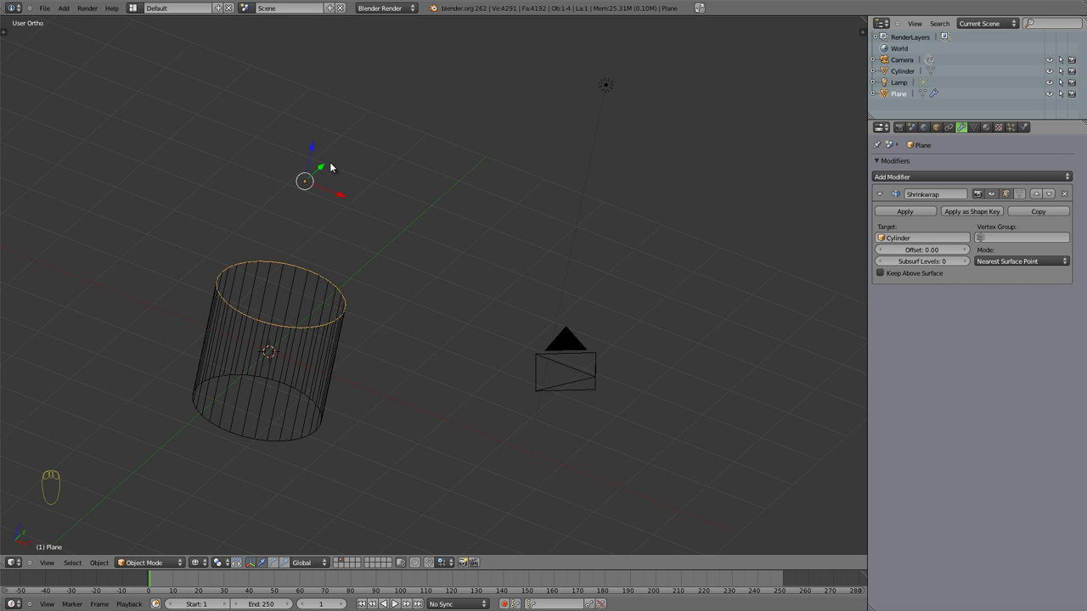
drag(311, 305, 427, 316)
key(z)
drag(297, 151, 385, 341)
Rotate the cylinder to a tilt so the plane follows its angled top face
right_click(385, 342)
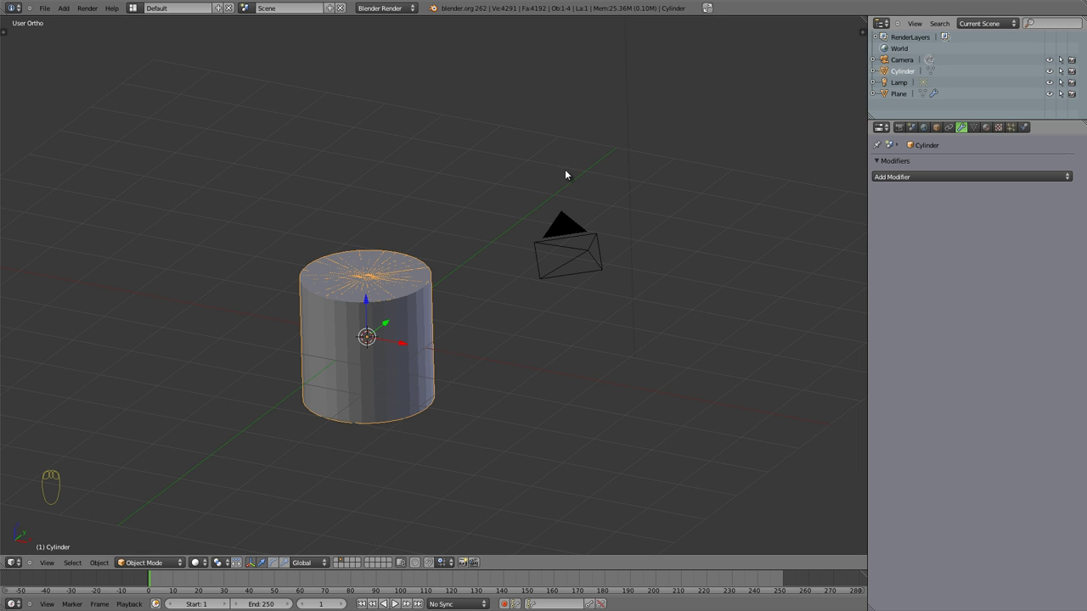
key(r)
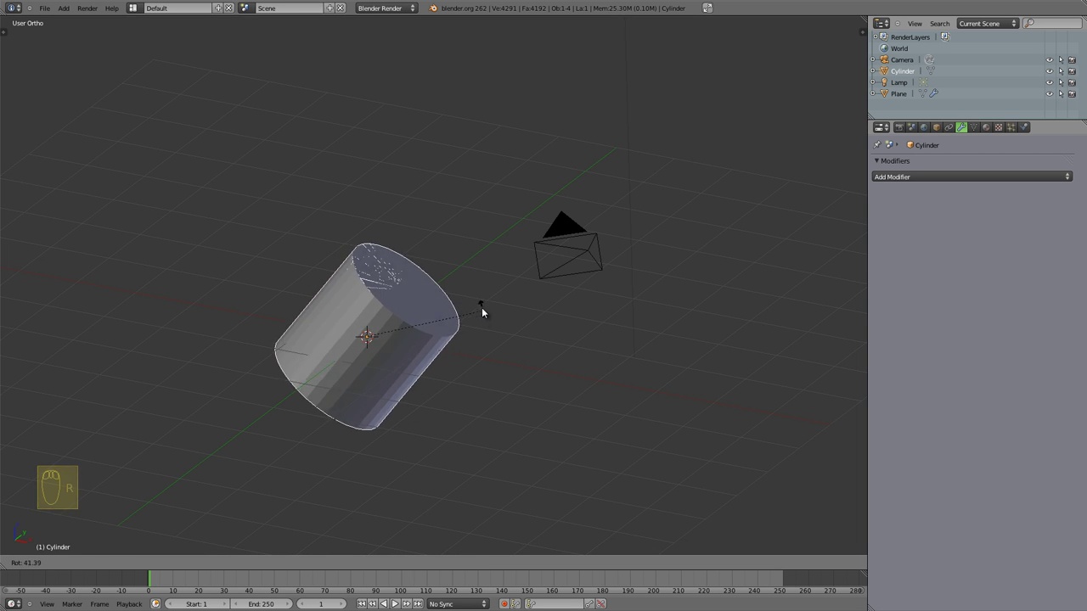
click(486, 310)
key(z)
Reselect the plane and inspect it lying across the tilted cylinder
right_click(455, 341)
drag(422, 393, 415, 290)
right_click(415, 289)
drag(406, 370, 449, 268)
key(z)
key(z)
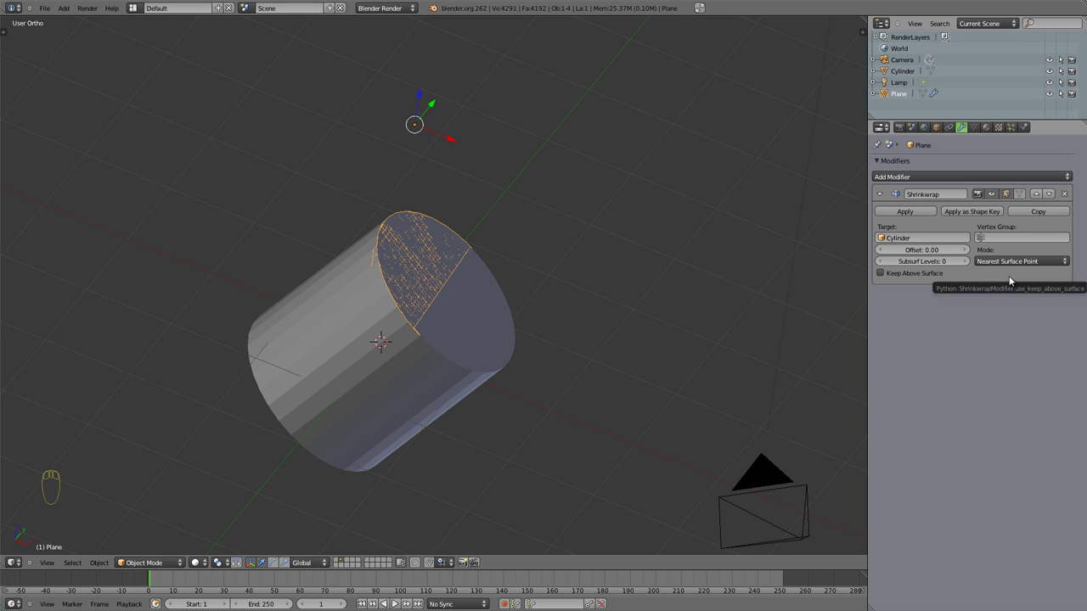
Switch the Shrinkwrap mode to Project and check the plane
click(1018, 263)
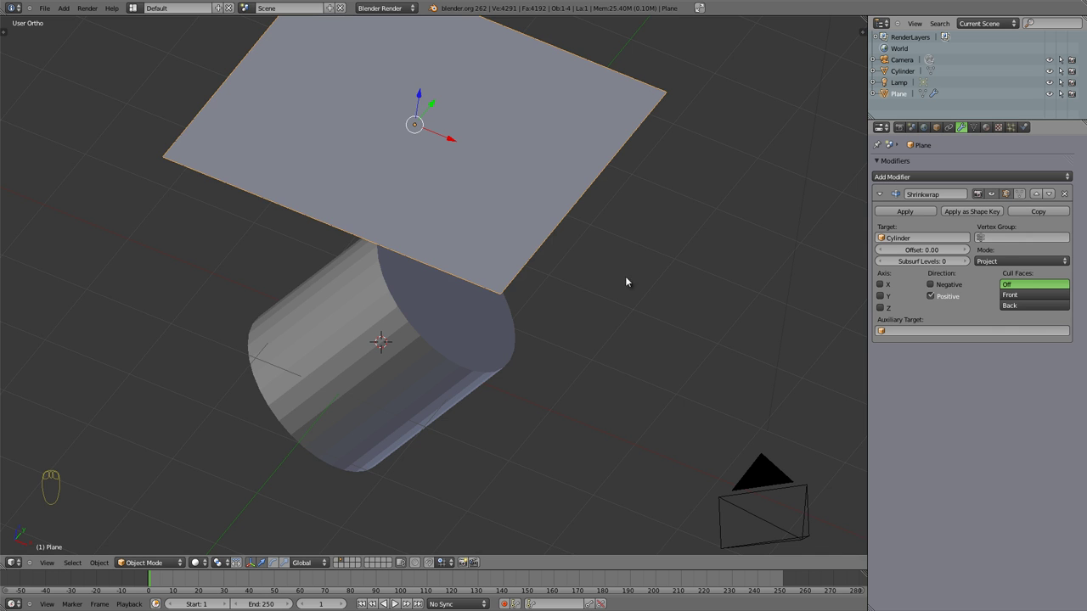
drag(378, 320, 435, 141)
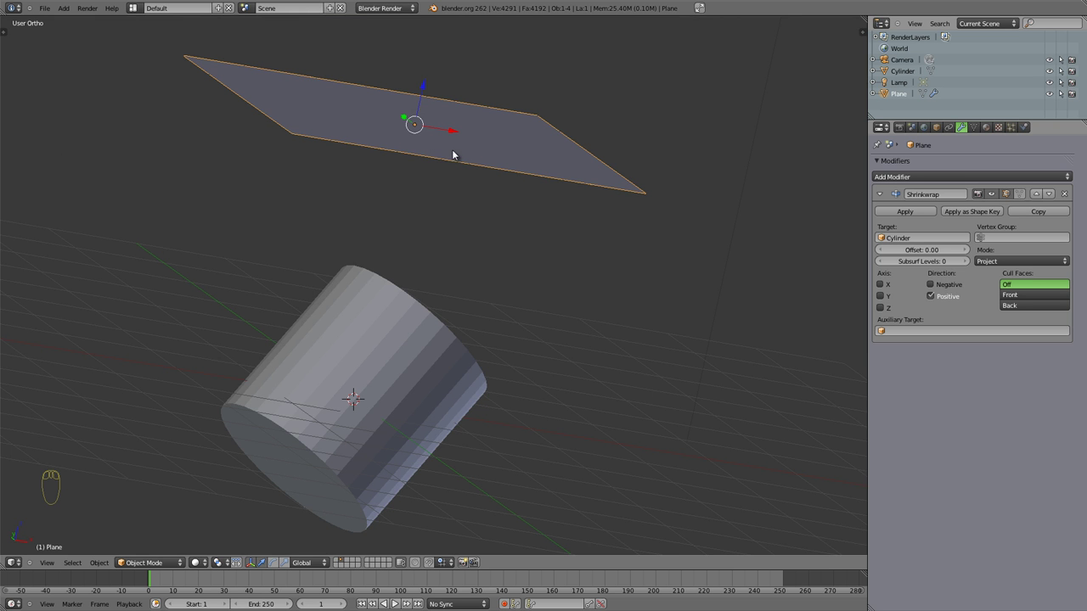
drag(451, 439, 448, 92)
click(449, 92)
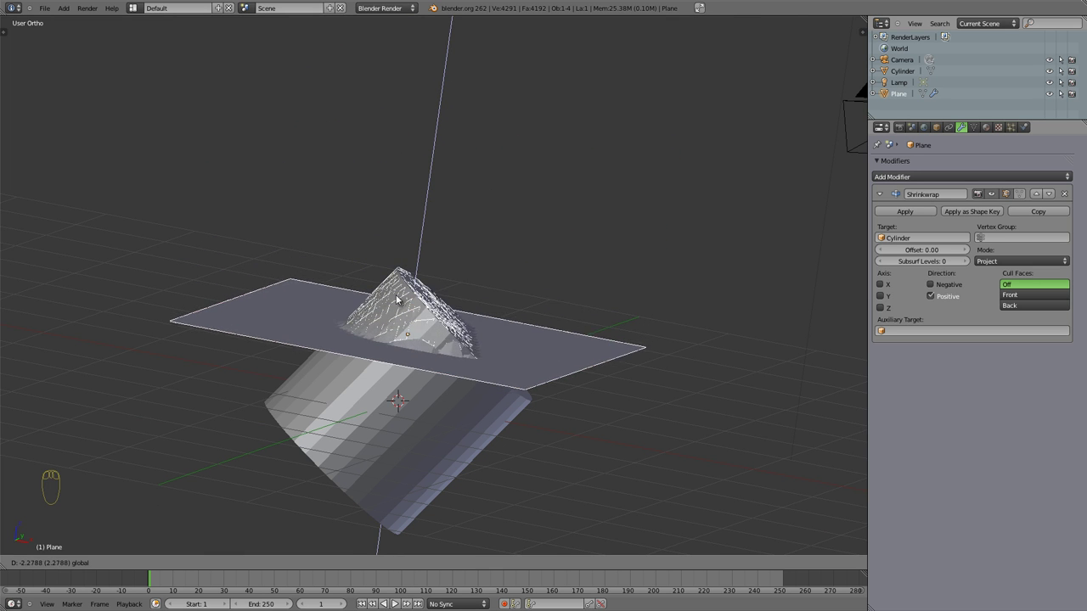
drag(413, 301, 418, 264)
Move the plane down along Z into the tilted cylinder
key(z)
key(z)
key(z)
click(418, 266)
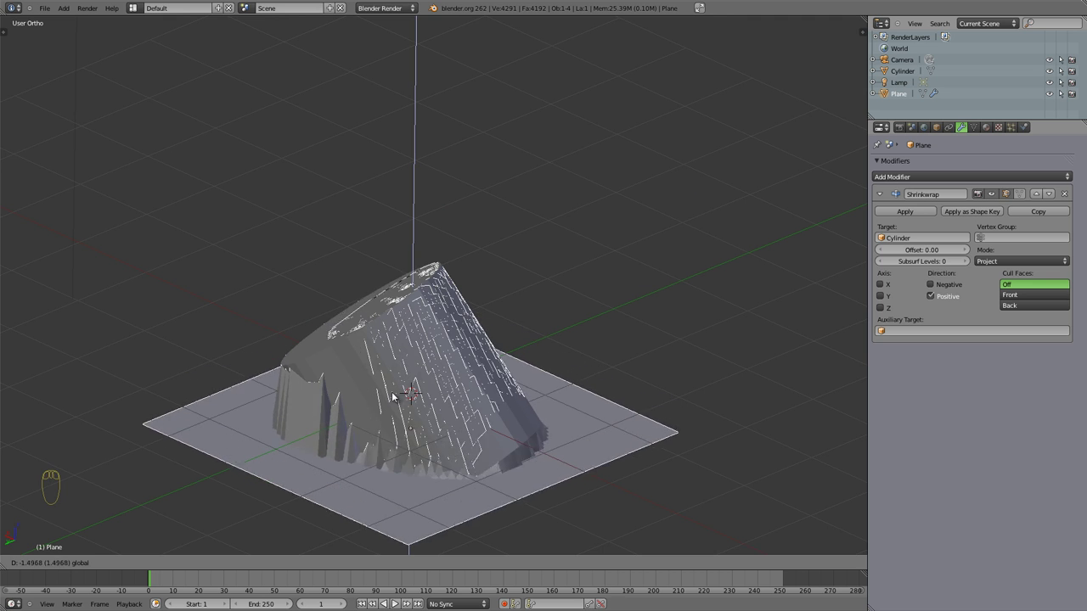
Inspect the bulge and add level-2 Subsurf smoothing to the plane
drag(409, 421, 306, 200)
drag(632, 257, 479, 274)
scroll(up, 3)
drag(485, 212, 470, 219)
scroll(down, 3)
drag(462, 230, 510, 357)
key(ctrl+2)
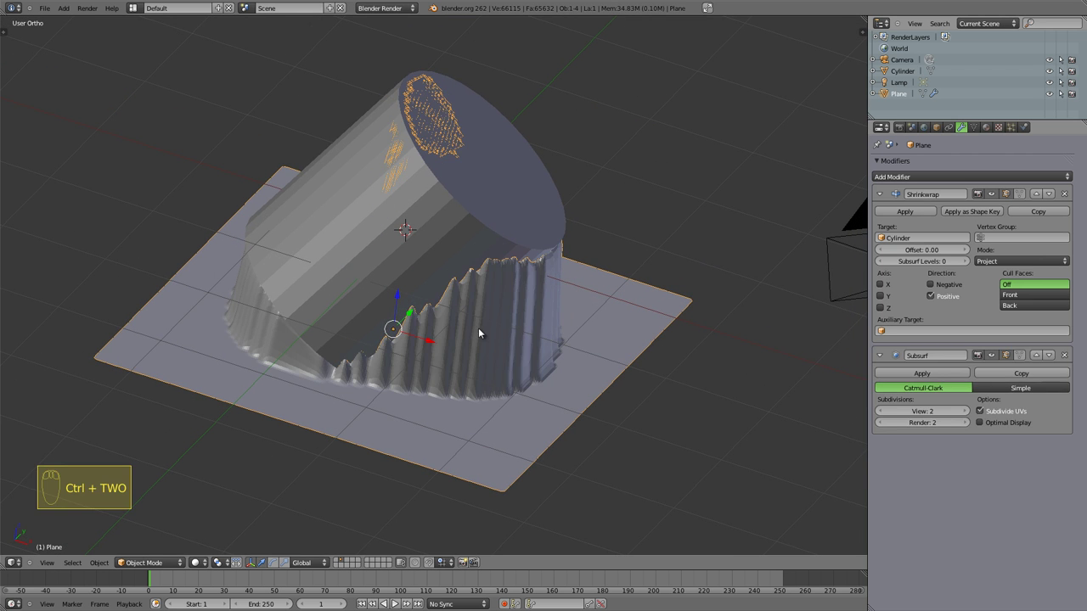
Move the plane up through the cylinder and inspect it in wireframe
click(401, 300)
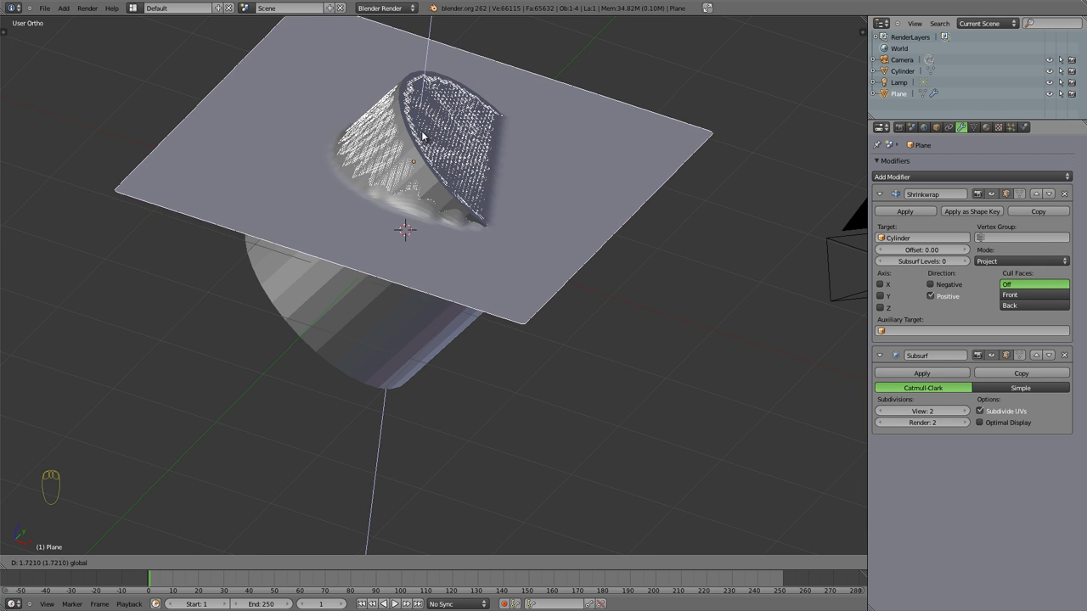
drag(616, 318, 401, 219)
key(z)
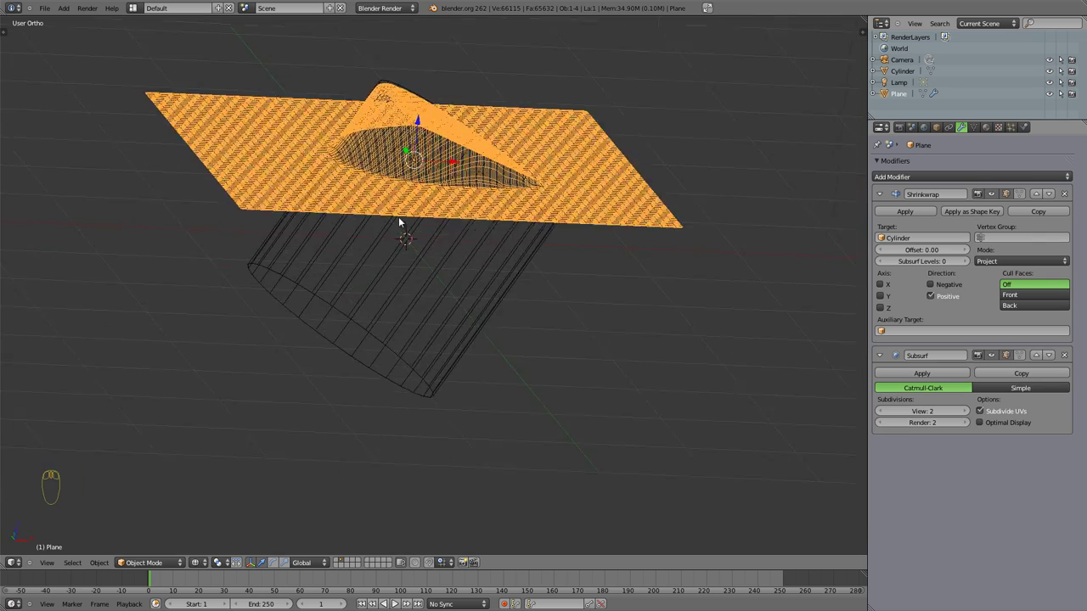
middle_click(410, 63)
scroll(up, 3)
middle_click(357, 143)
middle_click(388, 109)
scroll(up, 3)
right_click(414, 50)
middle_click(422, 52)
right_click(420, 75)
Raise the Shrinkwrap offset to 0.07, forming a smooth bump over the cylinder
drag(514, 304, 970, 252)
key(z)
key(z)
drag(971, 251, 472, 275)
drag(414, 319, 390, 267)
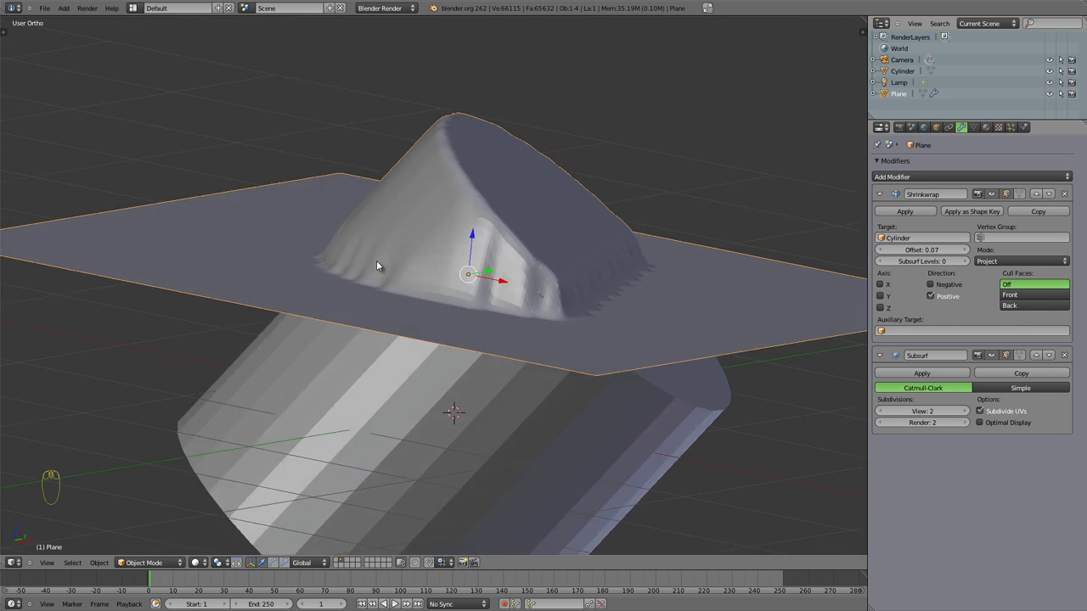
Set offset 0.033 and restrict Shrinkwrap projection to the X axis
drag(395, 390, 373, 295)
drag(560, 379, 485, 186)
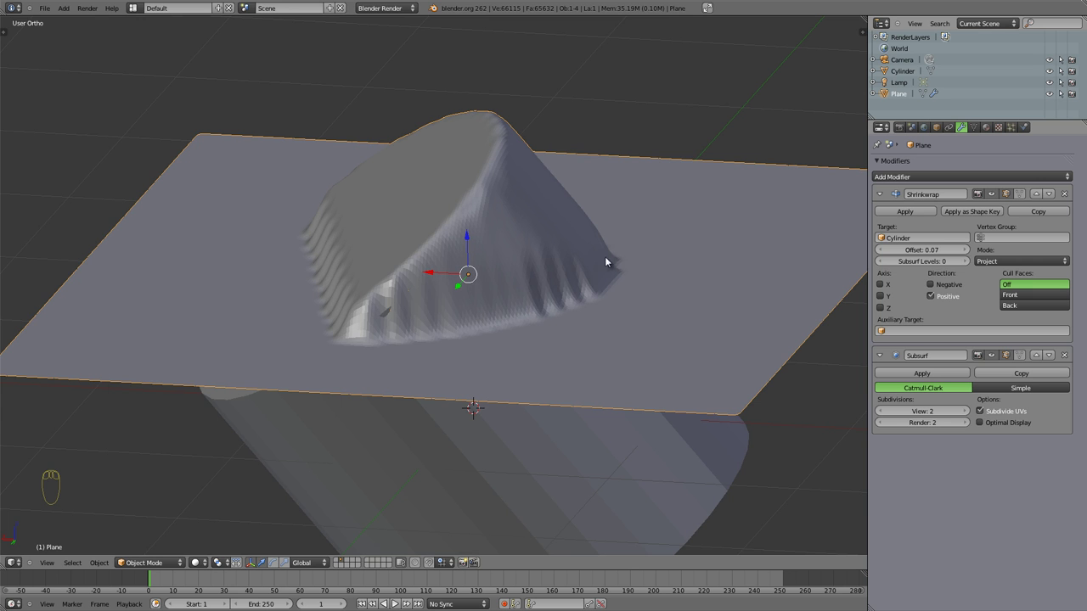
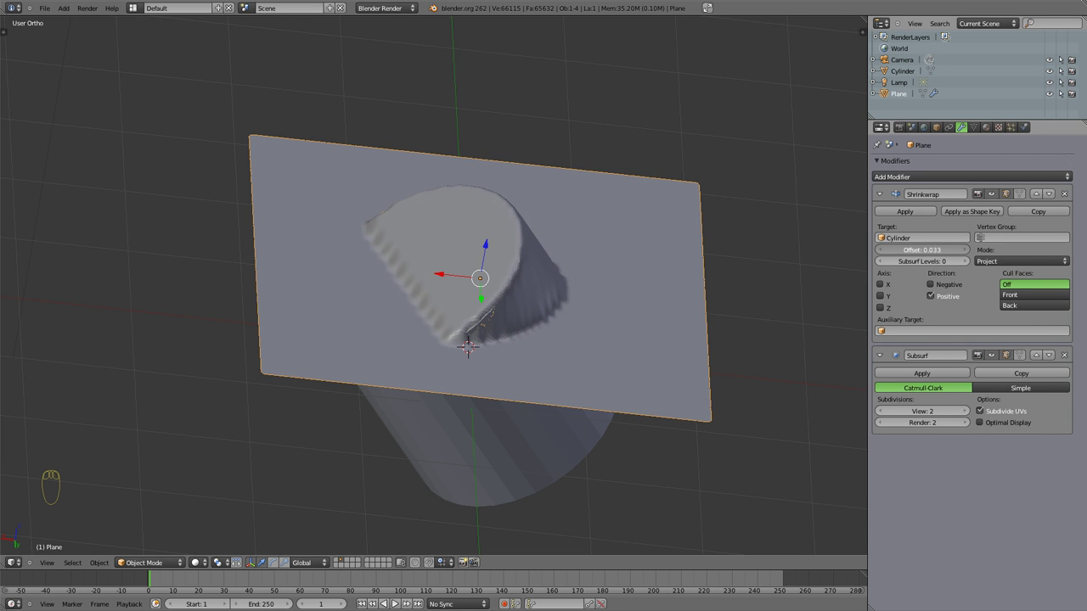
drag(464, 274, 566, 175)
drag(550, 177, 432, 300)
click(884, 288)
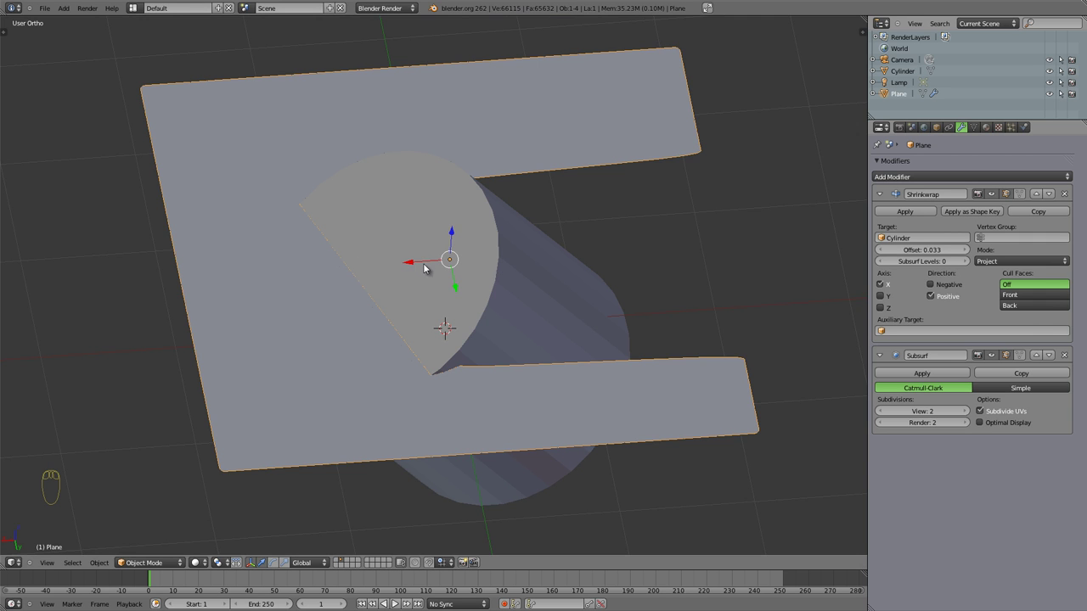
click(415, 266)
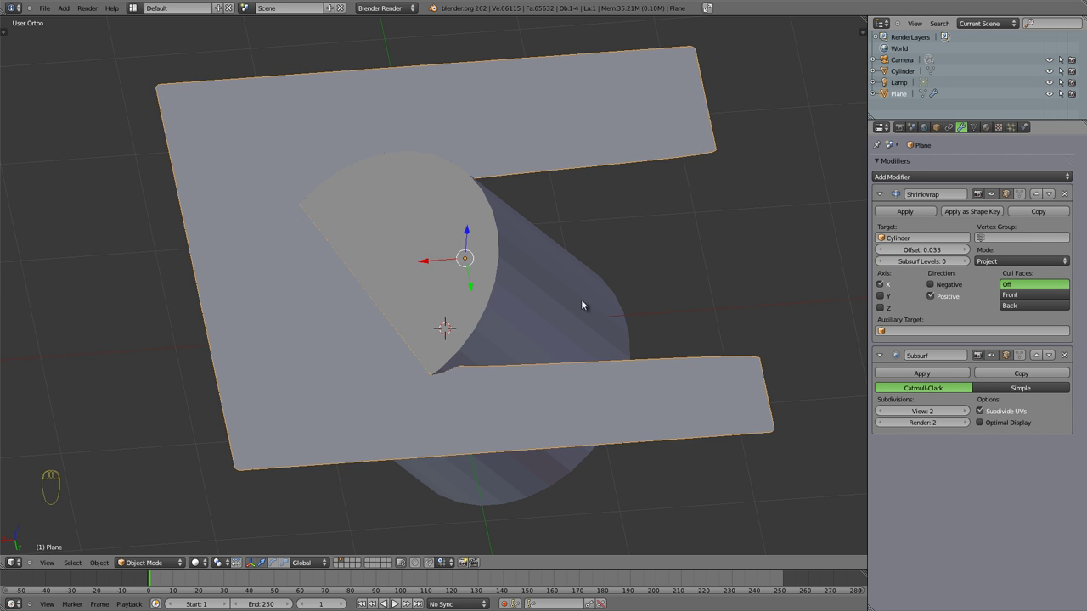
Rotate the cylinder to a new angle under the notched plane
drag(326, 381, 326, 233)
right_click(492, 278)
key(r)
click(595, 406)
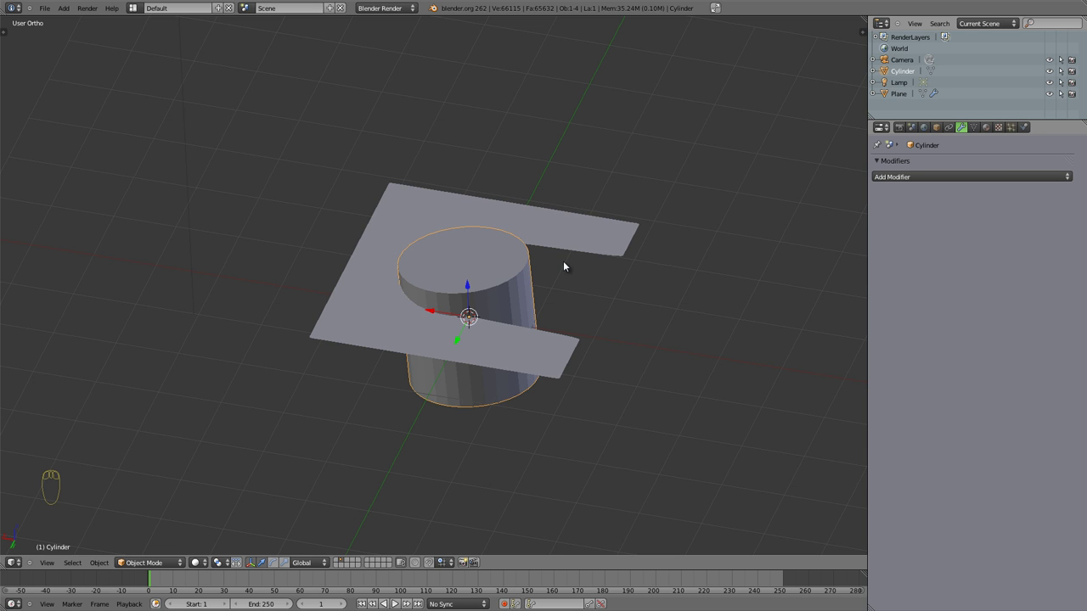
right_click(568, 233)
Clear the X axis restriction on the Shrinkwrap projection
drag(515, 304, 886, 306)
drag(885, 289, 542, 275)
drag(474, 292, 886, 293)
click(887, 296)
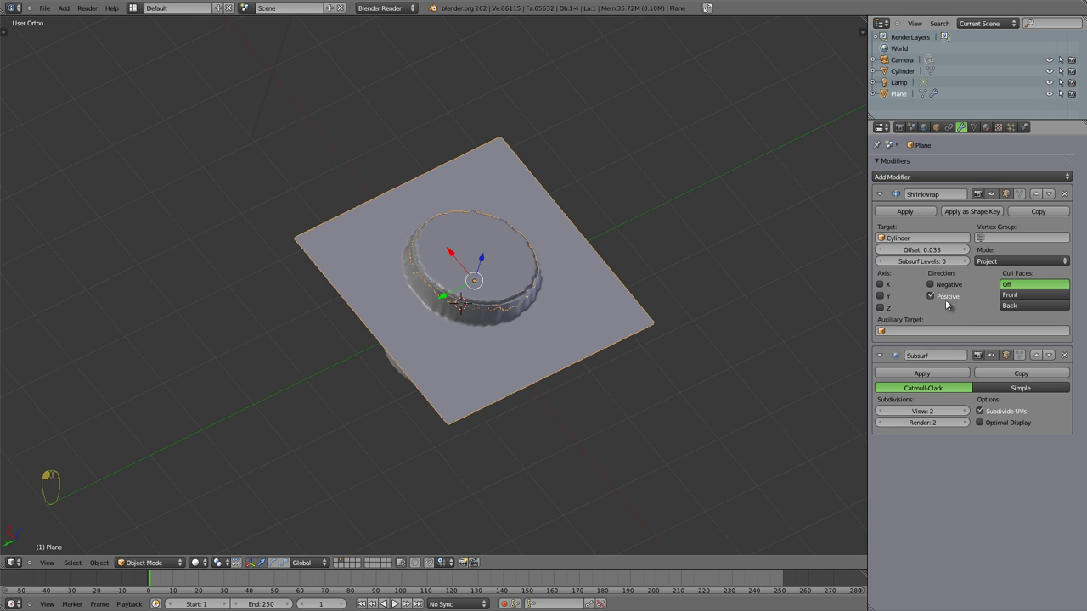
drag(460, 304, 473, 363)
Rotate the cylinder again and reselect the plane
right_click(523, 329)
key(r)
click(540, 374)
key(r)
drag(179, 264, 560, 261)
drag(532, 269, 386, 382)
click(387, 380)
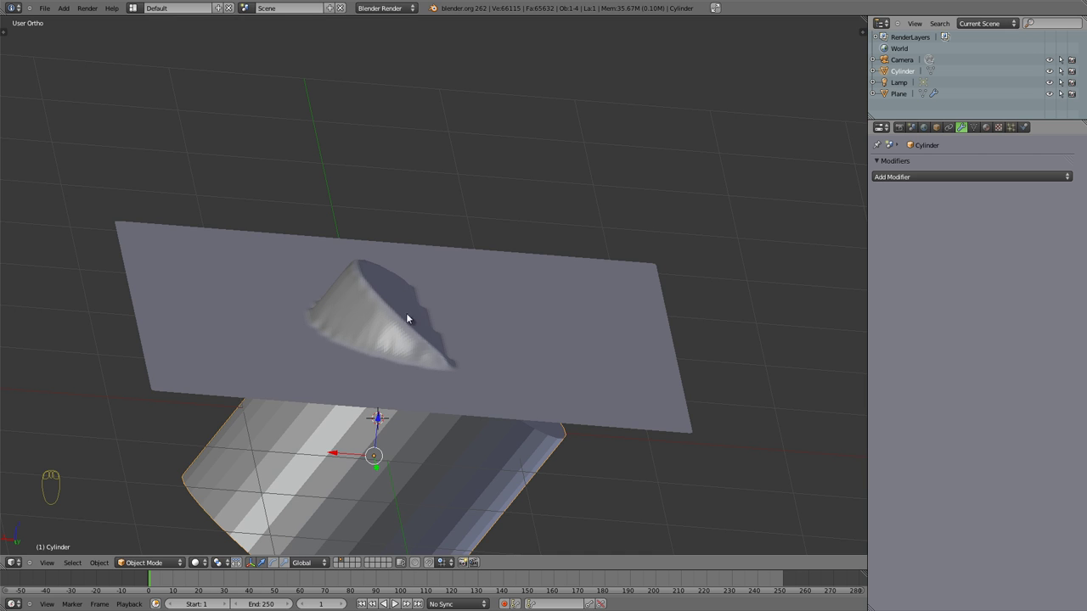
right_click(544, 297)
Set Cull Faces to Back and move the plane vertically to inspect the dented ring
click(942, 288)
drag(438, 448, 612, 202)
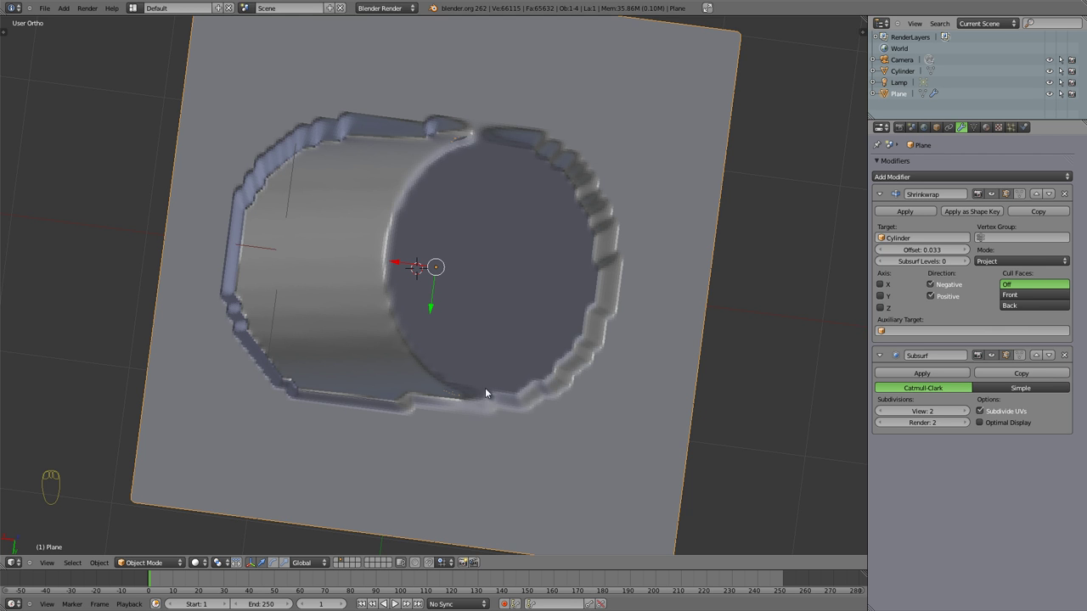
drag(449, 419, 422, 195)
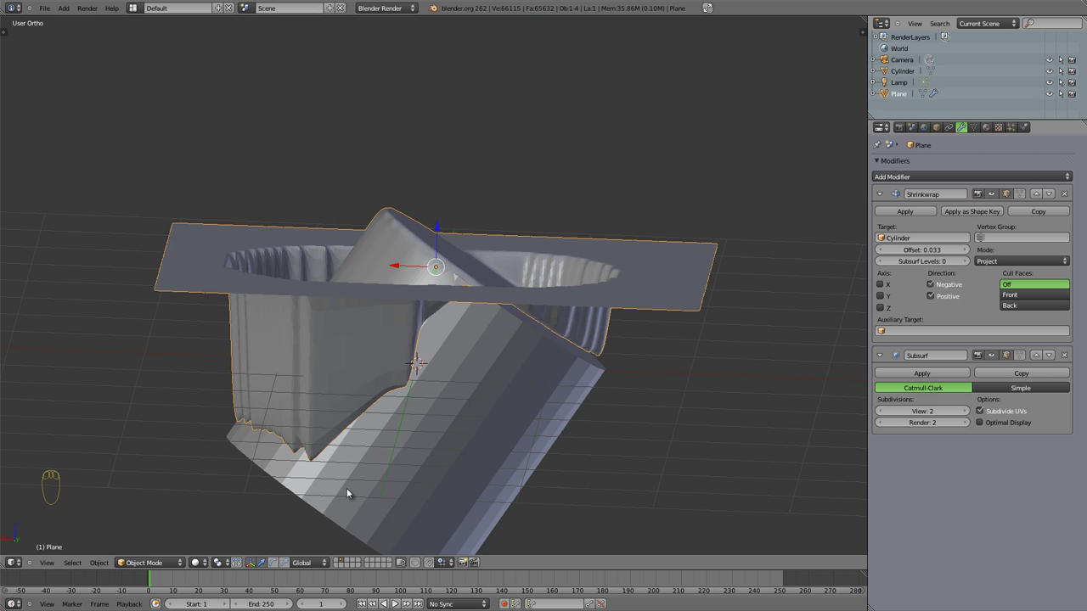
drag(437, 293, 442, 233)
click(442, 233)
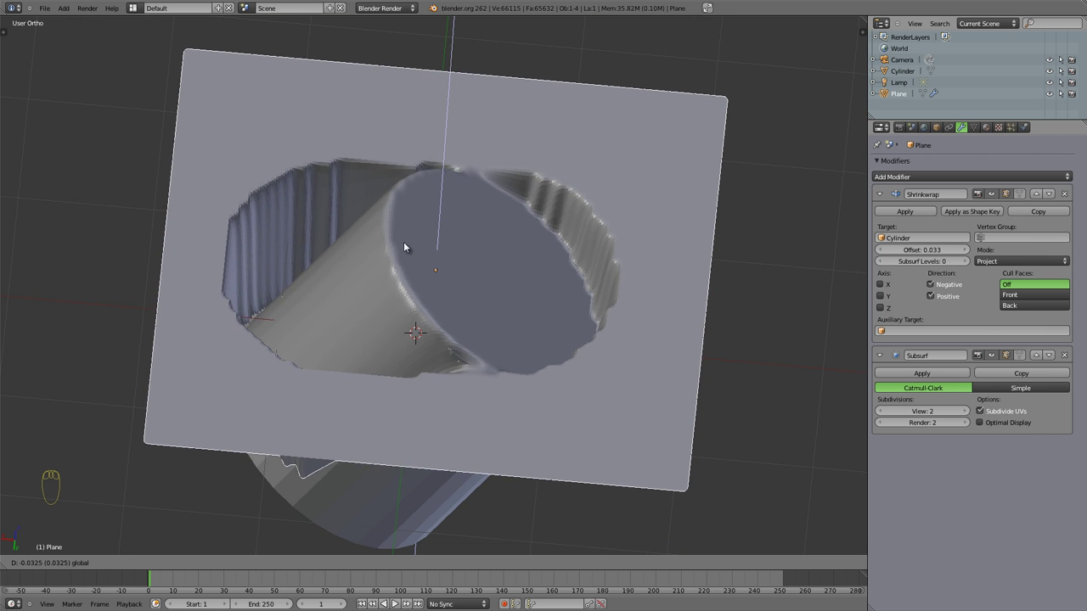
drag(389, 330, 1025, 293)
Cull front faces in the projection and view the plane from the side
click(1029, 306)
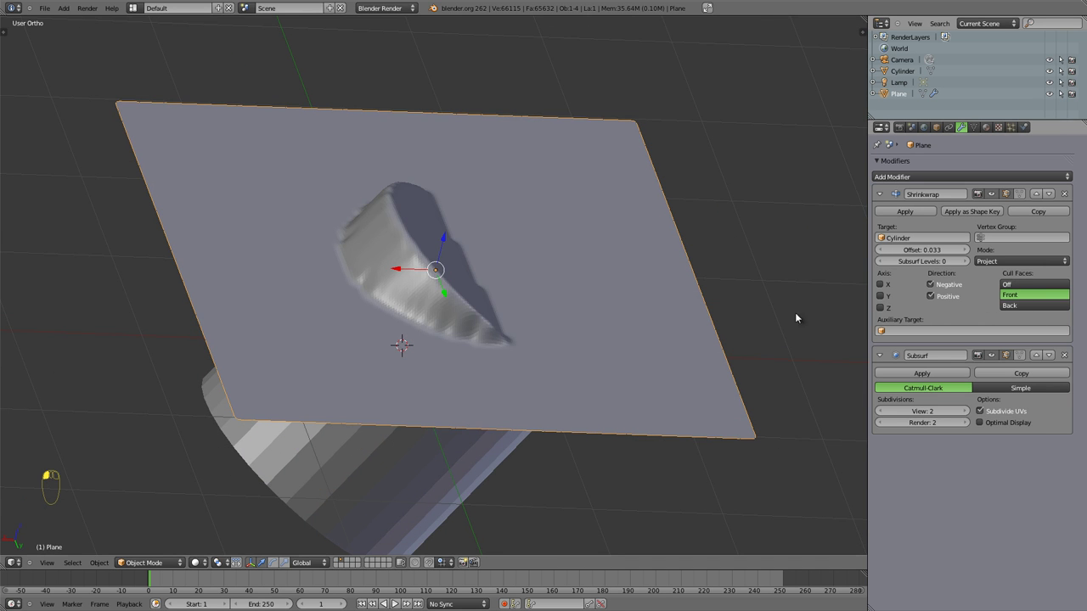
drag(382, 400, 951, 292)
drag(436, 337, 410, 355)
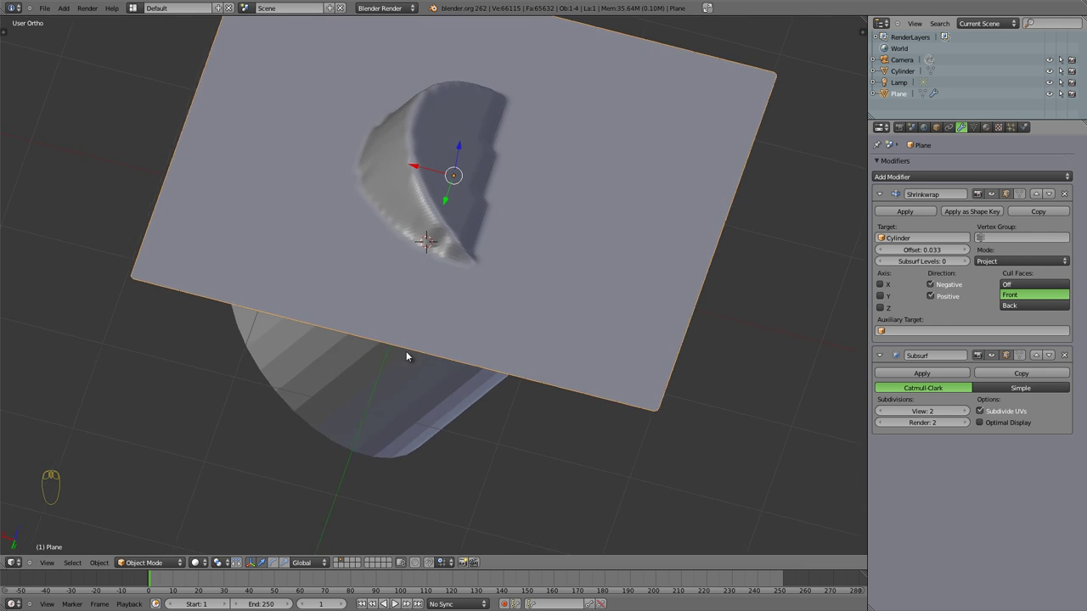
drag(417, 229, 1020, 307)
Try back-face culling, then turn culling off, leaving a deep trough
click(1020, 308)
drag(413, 354, 457, 169)
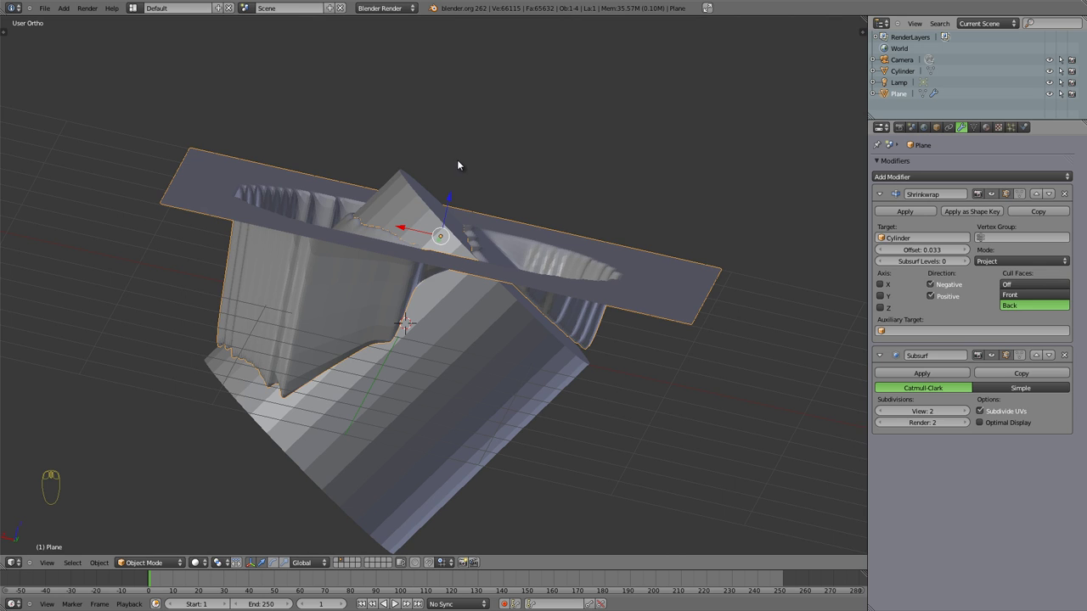
click(1030, 287)
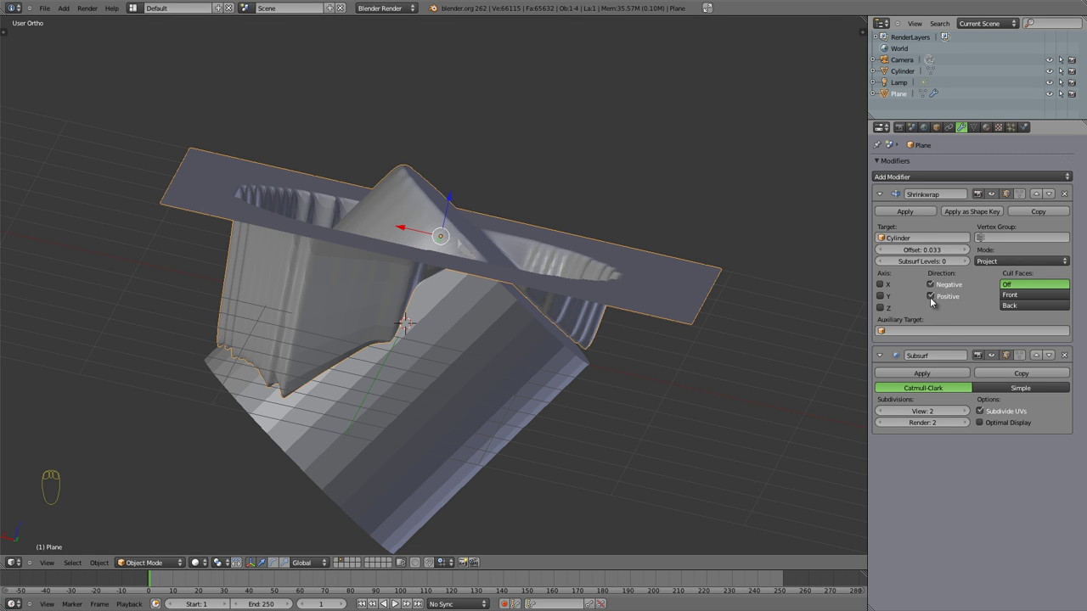
drag(935, 298, 970, 272)
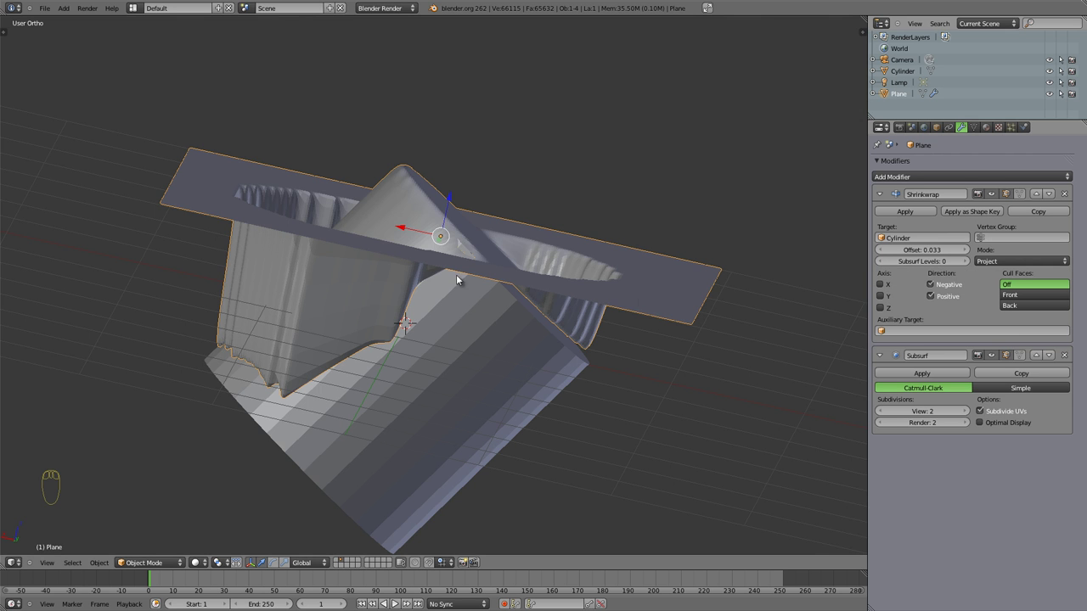
drag(292, 212, 445, 177)
Lower the plane along Z and turn off the Shrinkwrap's Negative direction so it projects only positively
click(447, 194)
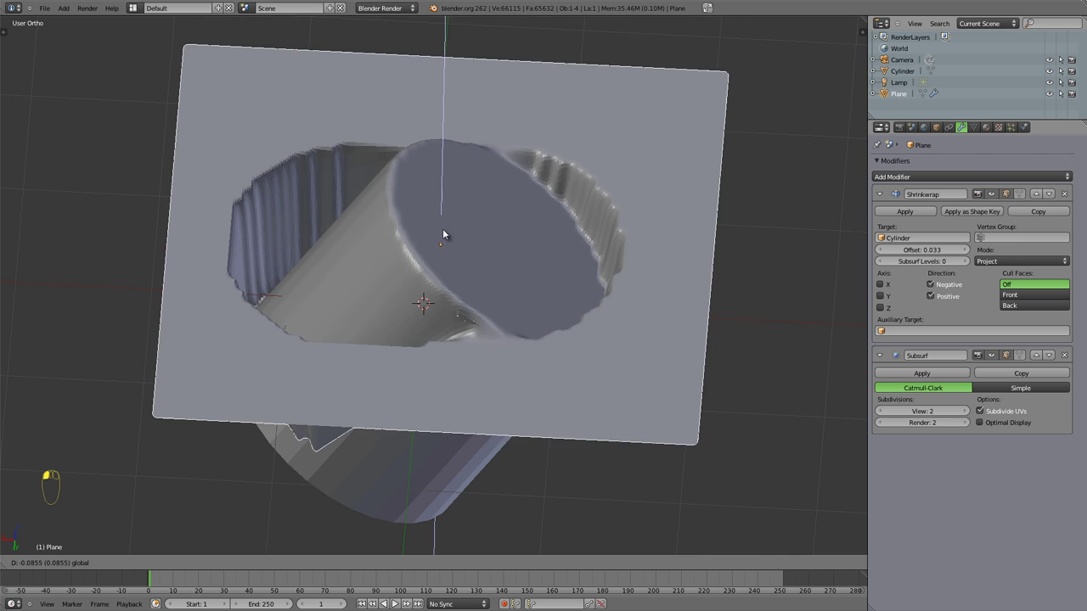
click(943, 299)
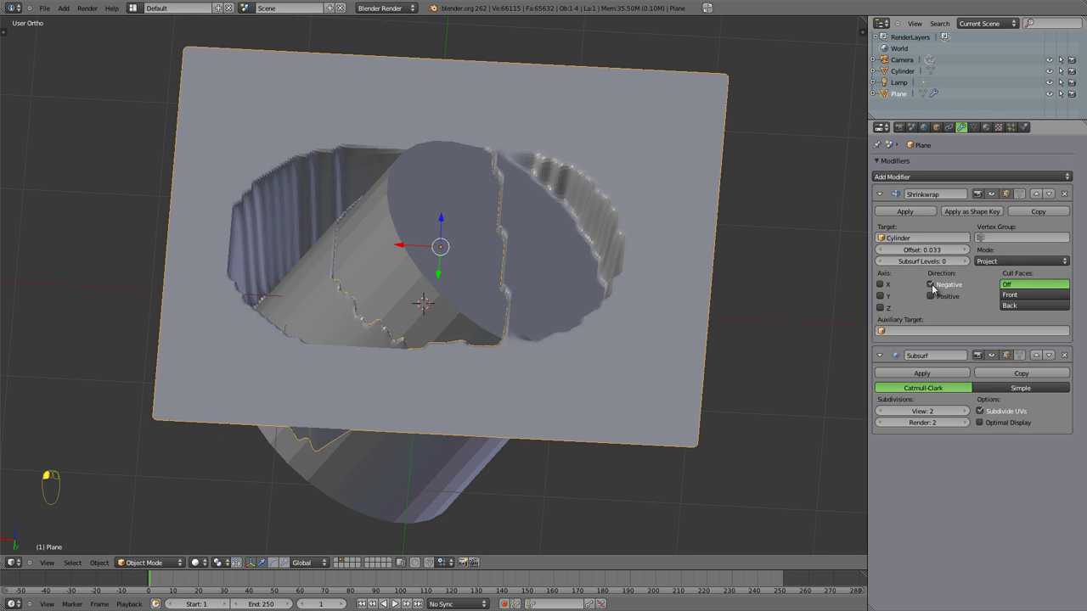
drag(331, 277, 970, 267)
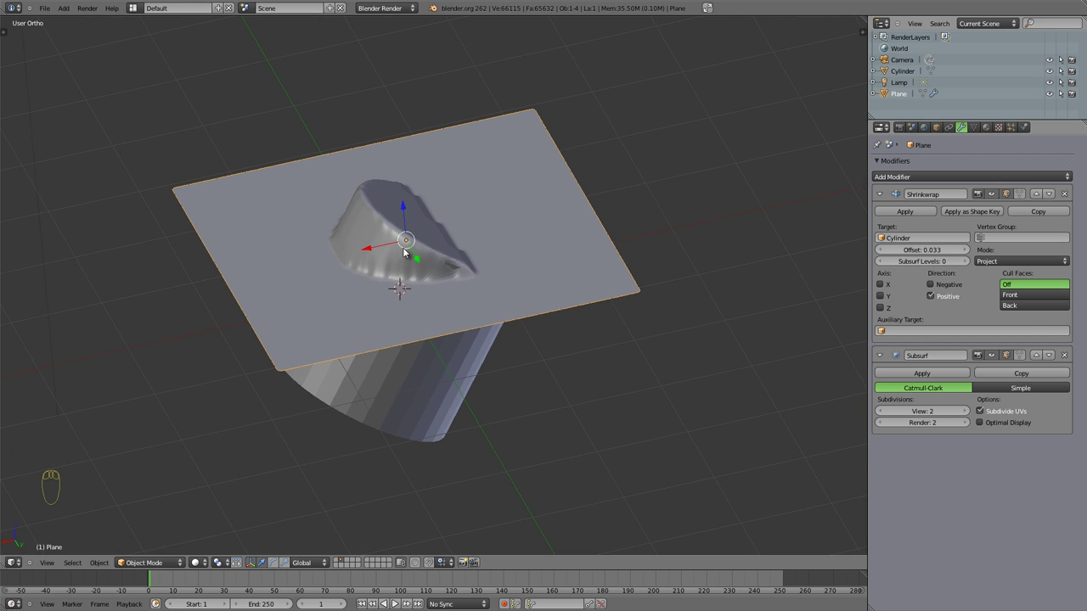
click(375, 254)
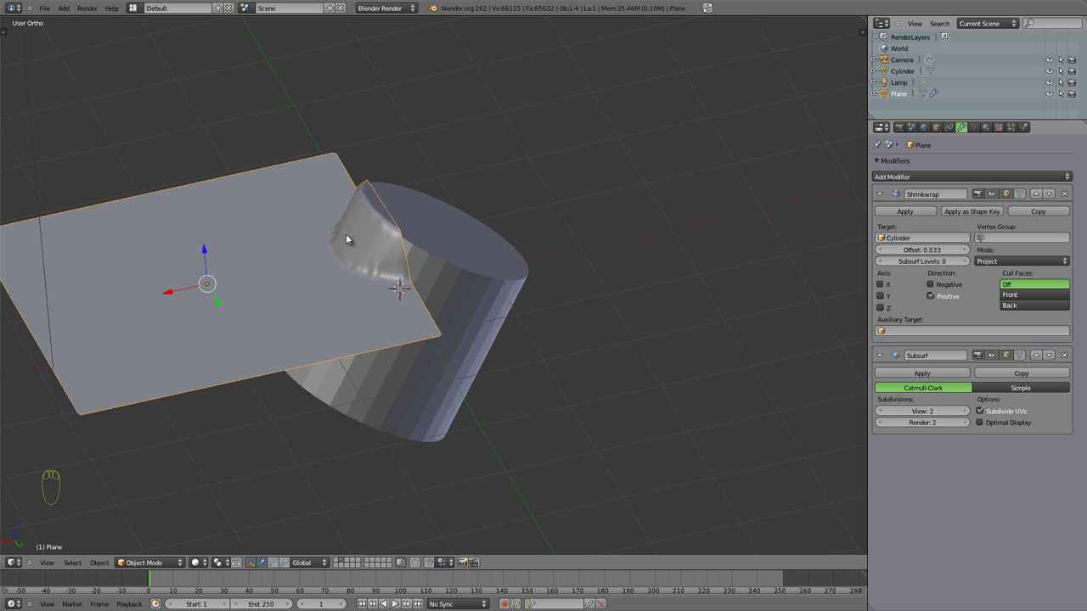
Raise the Shrinkwrap's Subsurf Levels to 4 to smooth the wrapped plane
click(970, 265)
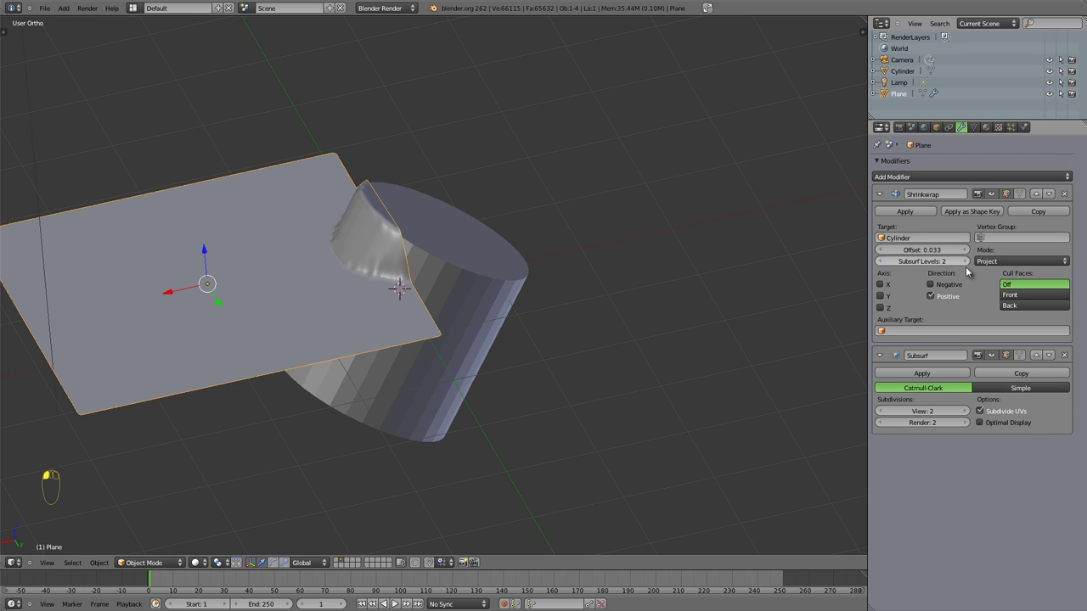
click(185, 294)
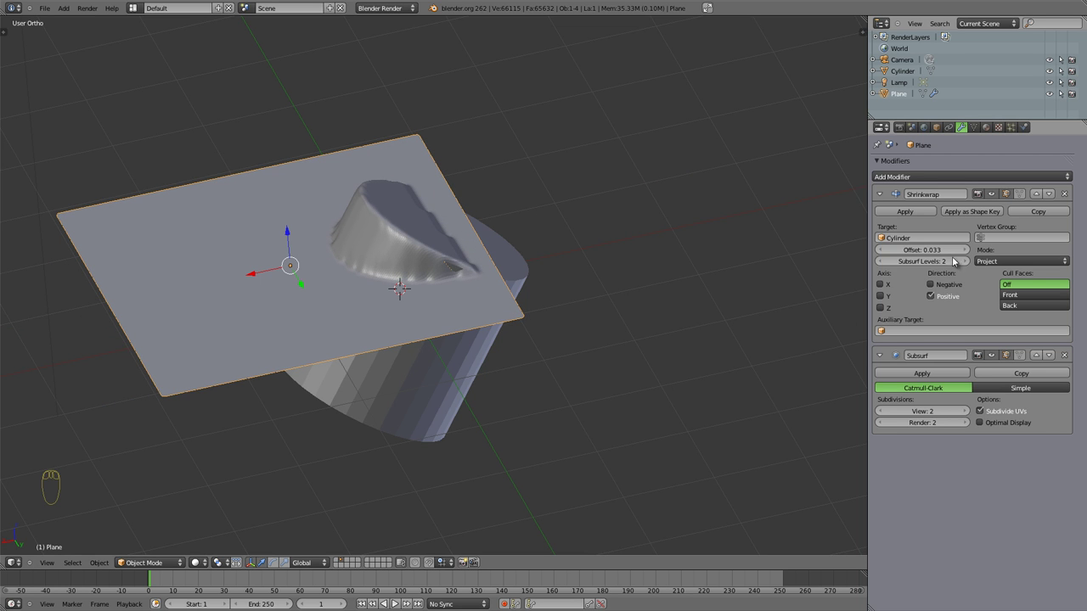
click(970, 265)
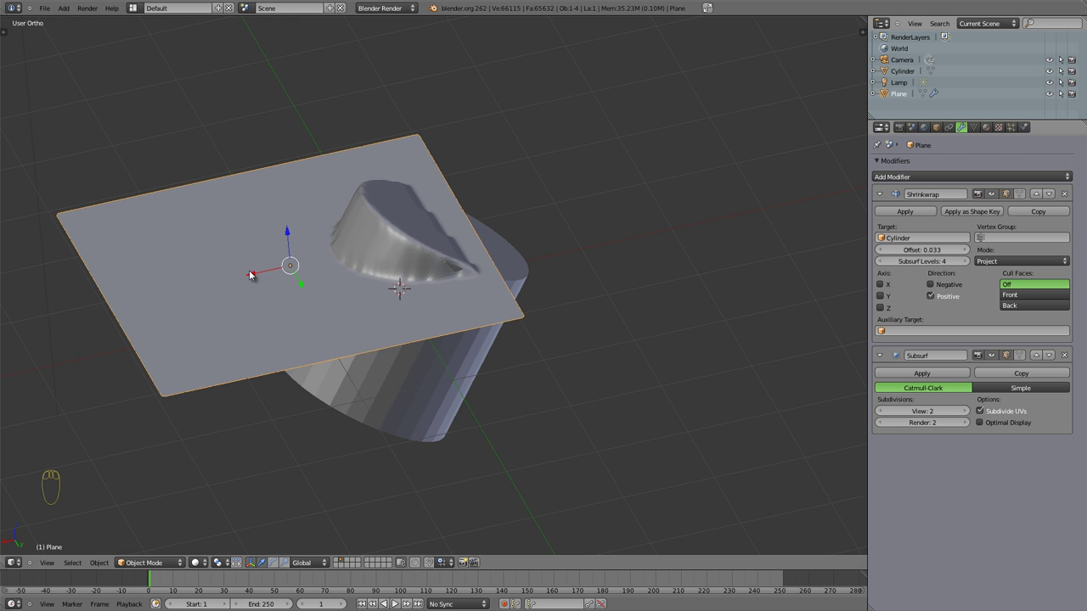
Slide the plane sideways so one edge wraps the cylinder, then drop Subsurf Levels back to 1
click(285, 271)
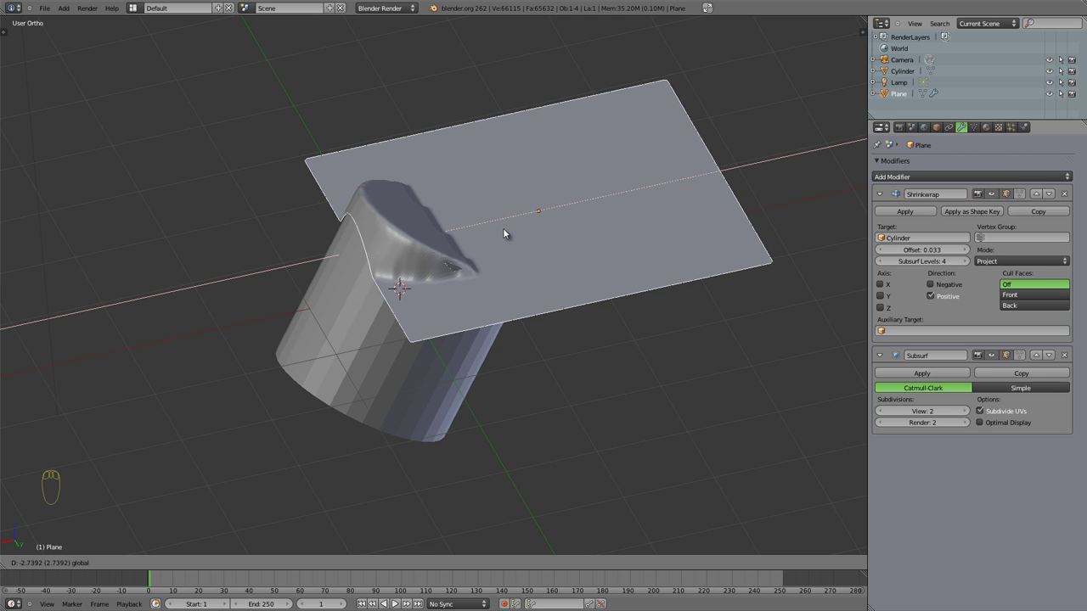
drag(465, 404, 905, 264)
drag(884, 263, 1019, 234)
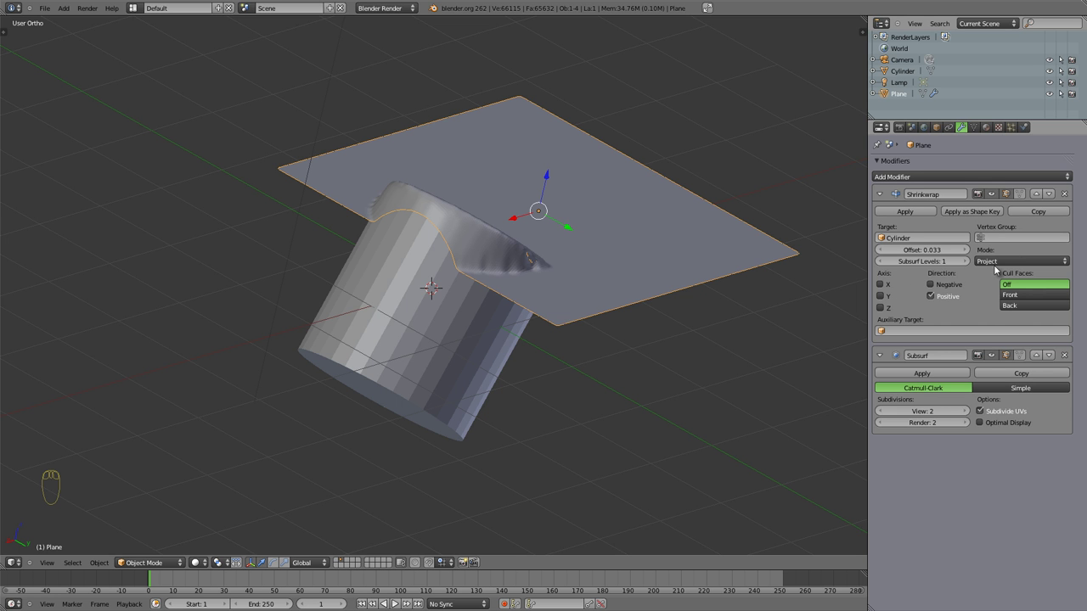
drag(464, 383, 538, 394)
Add a UV Sphere and position it under the plane's right half beside the cylinder
key(shift+a)
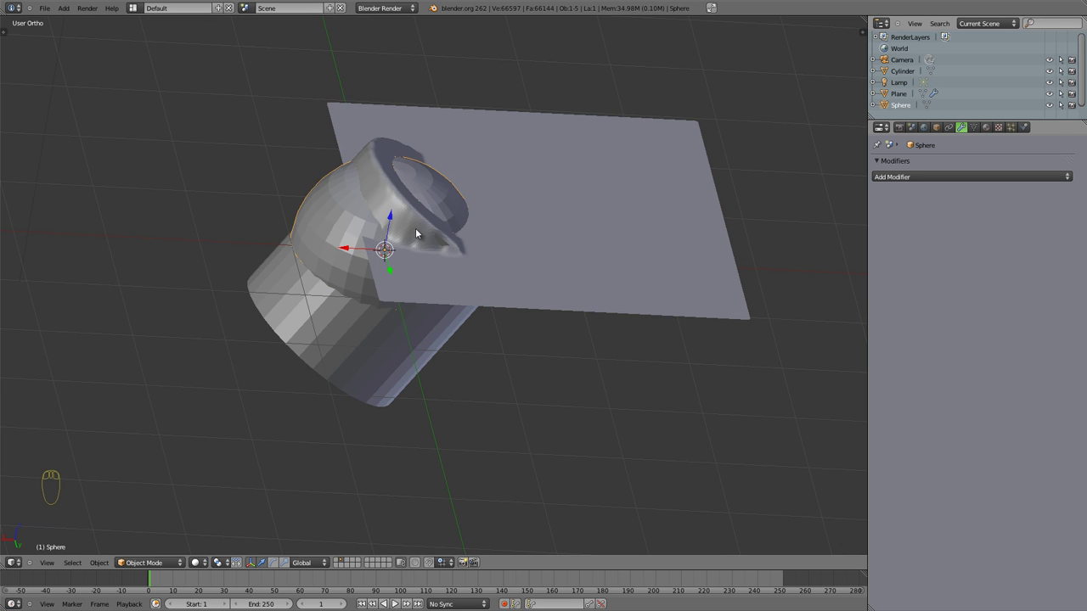
click(372, 257)
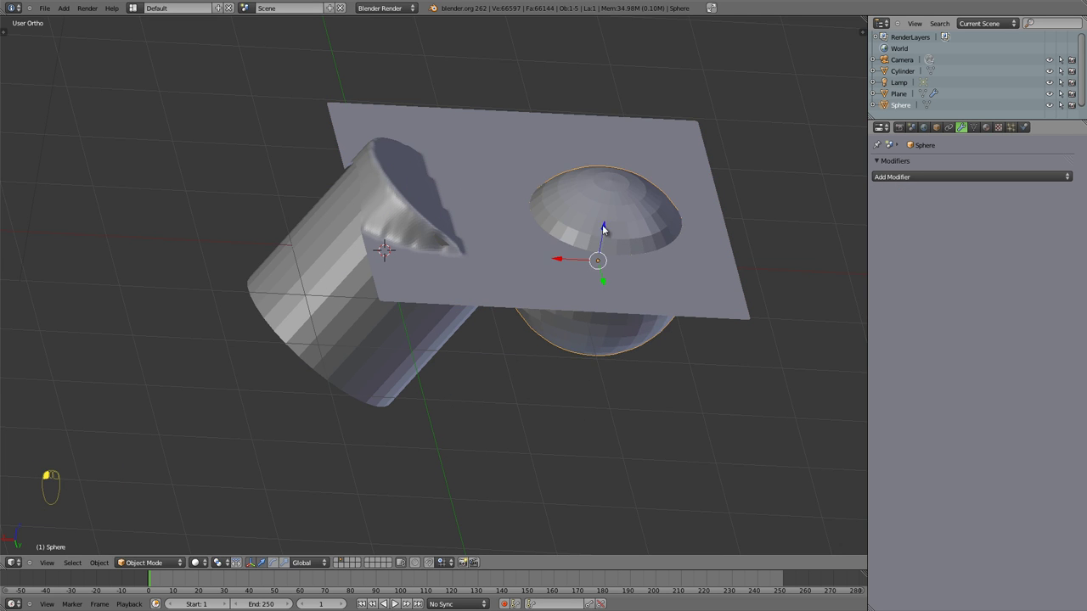
key(r)
key(r)
Select the plane and set the Sphere as the Shrinkwrap's Auxiliary Target so it bulges over both
right_click(491, 172)
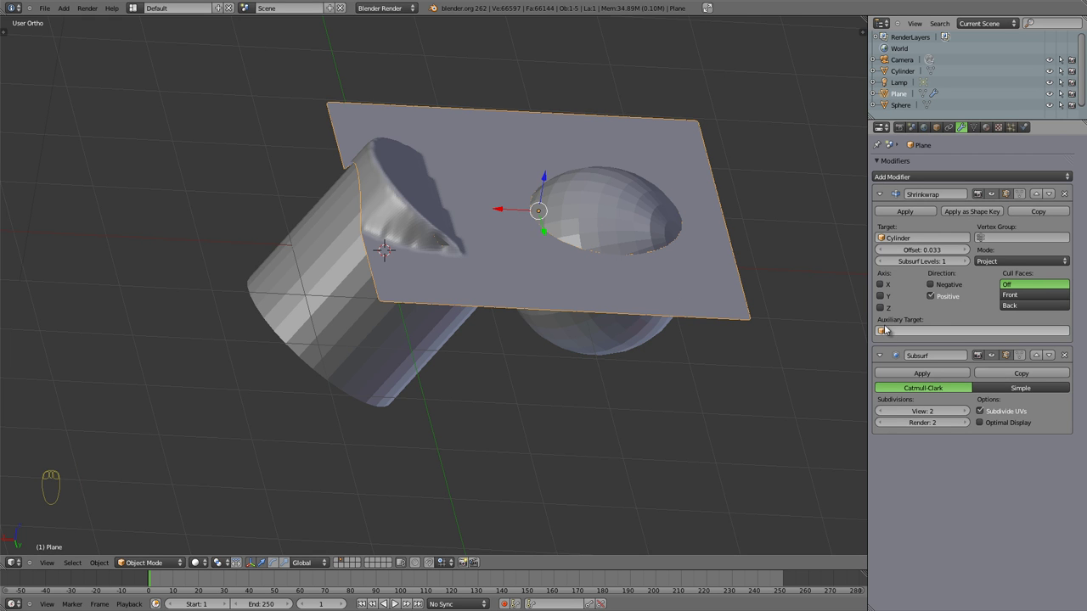
click(886, 335)
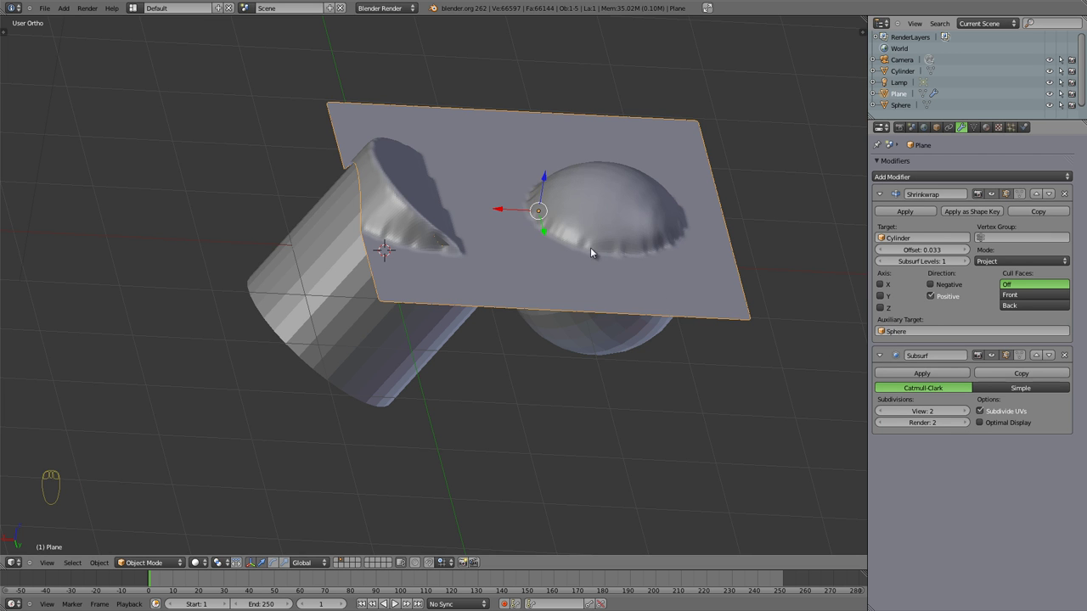
drag(573, 279, 1006, 263)
Switch the Shrinkwrap to Nearest Vertex mode and move the plane in wireframe to see it collapse onto the cylinder
click(1006, 263)
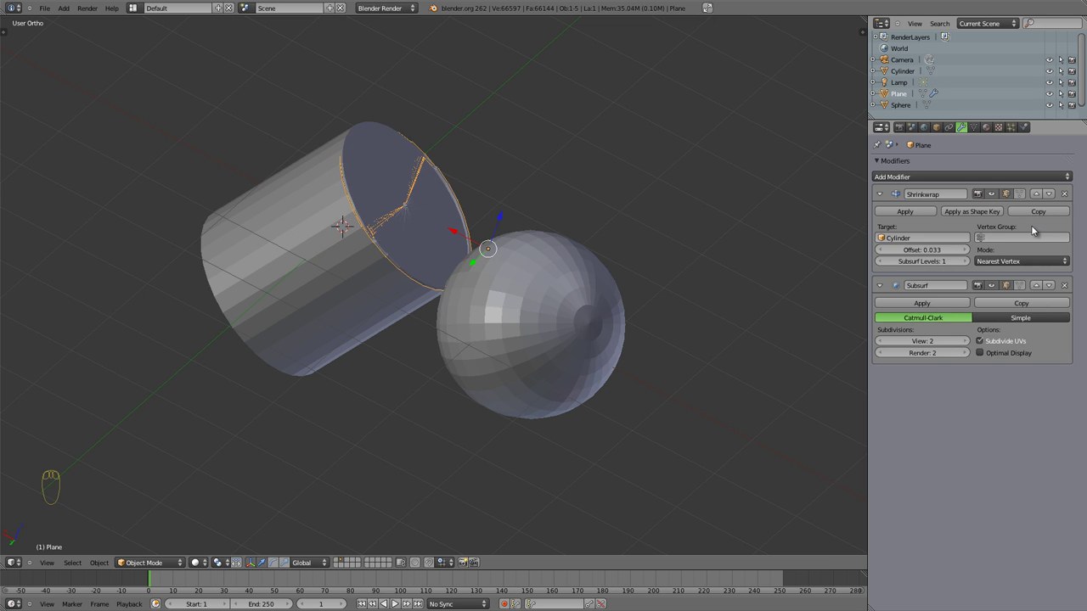
drag(416, 166, 473, 252)
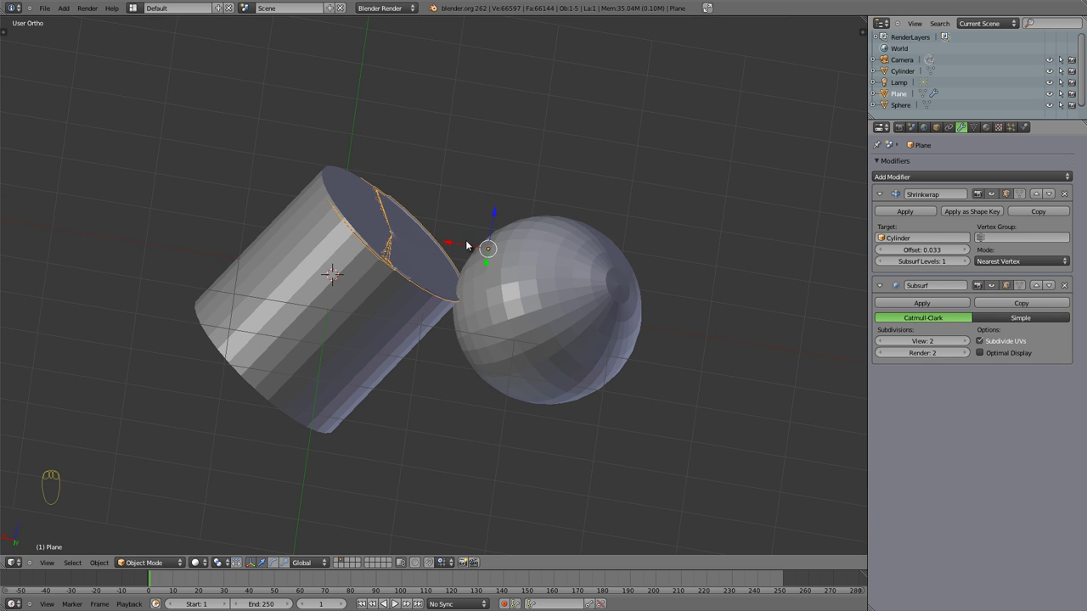
click(468, 247)
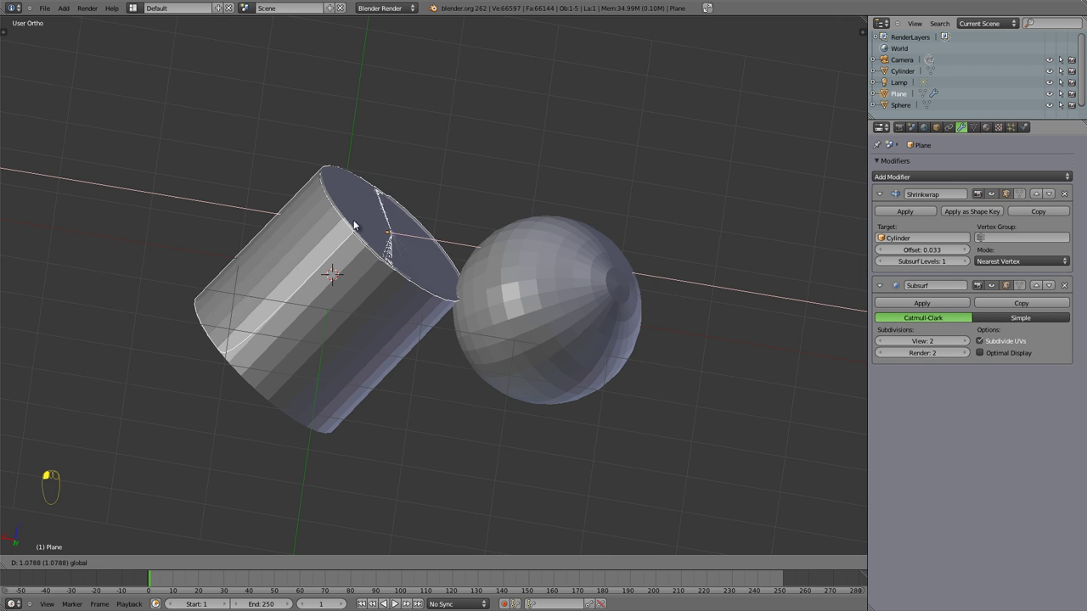
key(z)
click(317, 226)
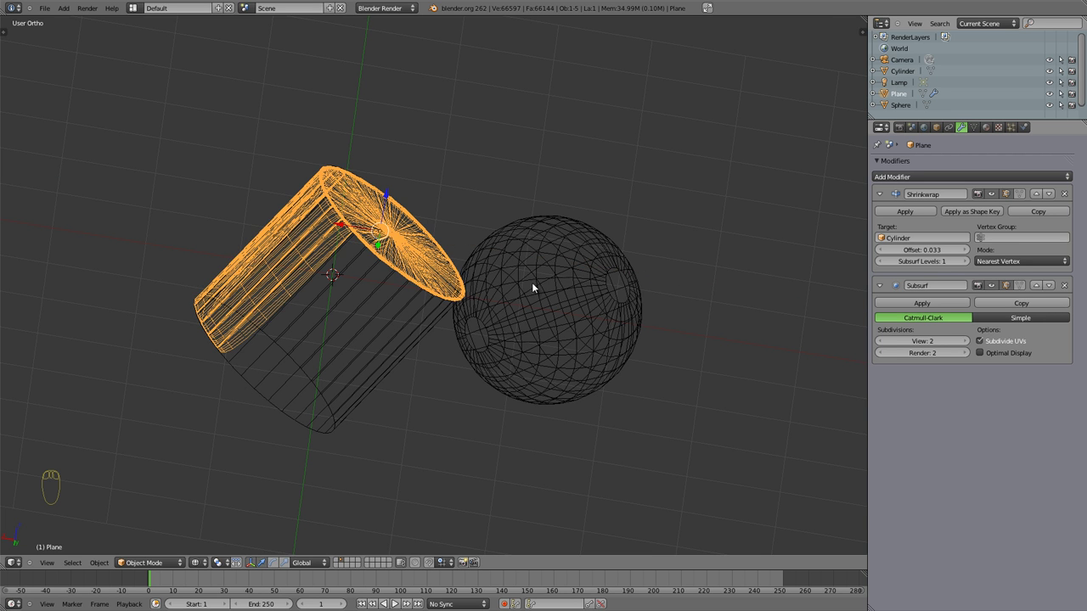
Set the Shrinkwrap Target to Sphere and slide the plane over the sphere's top in solid shading
click(884, 239)
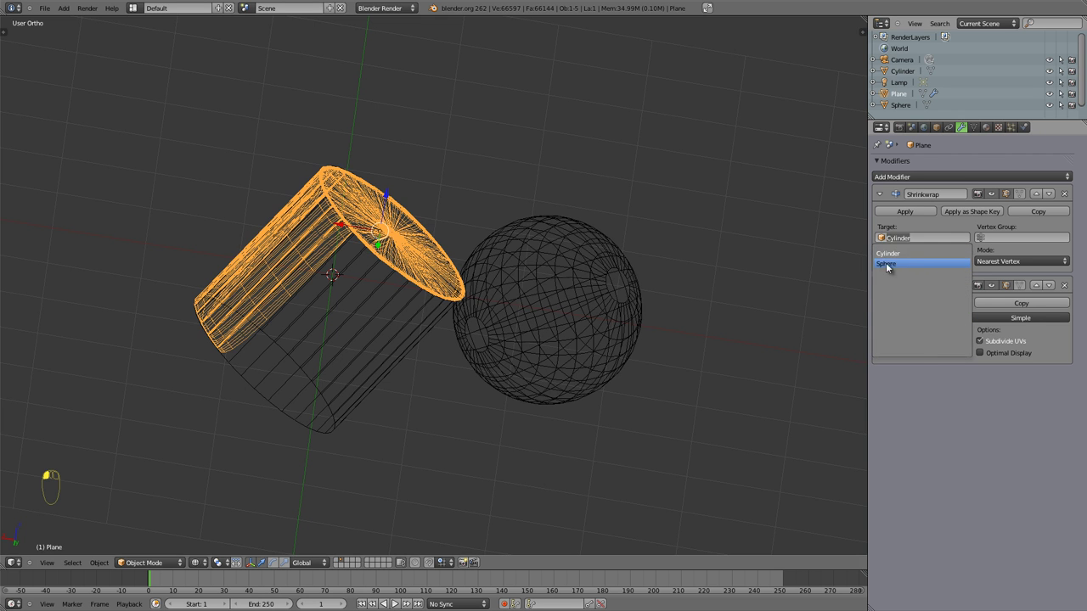
click(363, 229)
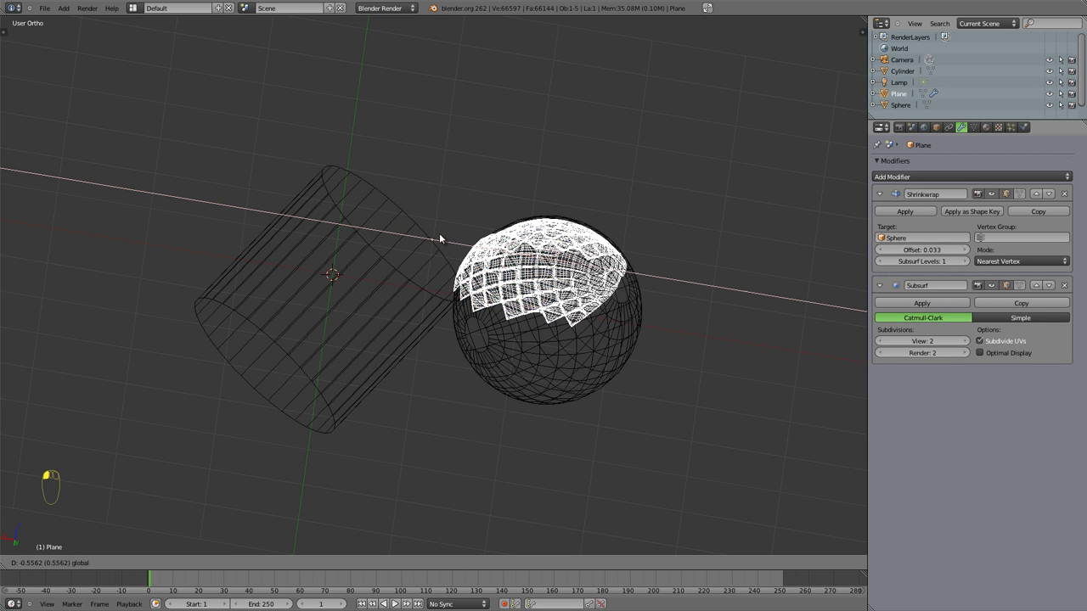
drag(555, 279, 584, 285)
drag(551, 316, 528, 269)
key(z)
drag(541, 303, 547, 297)
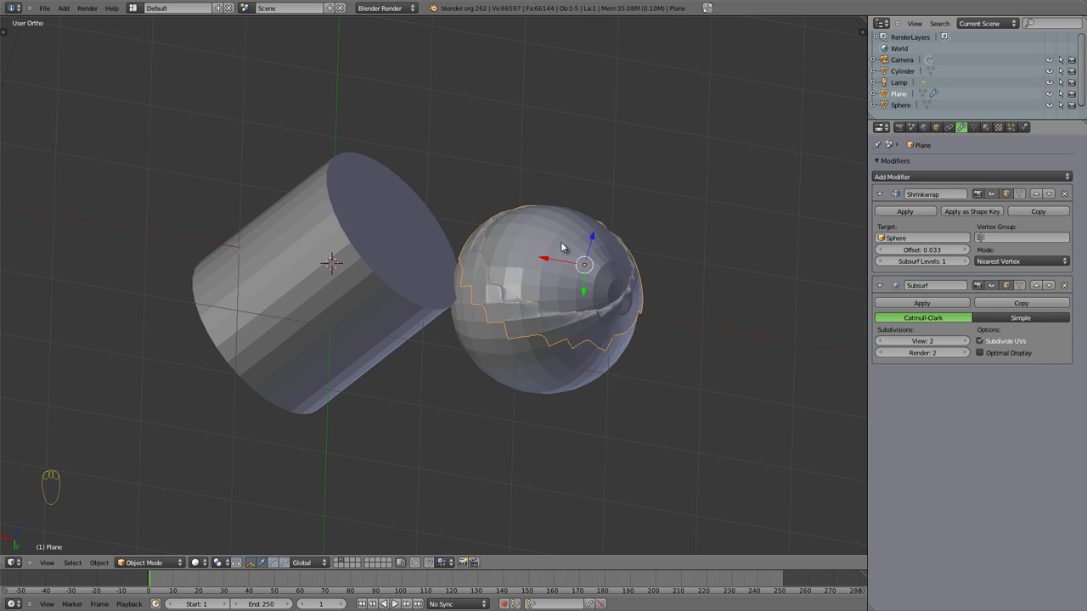
Take the Blender window out of fullscreen so the desktop taskbars show
click(598, 228)
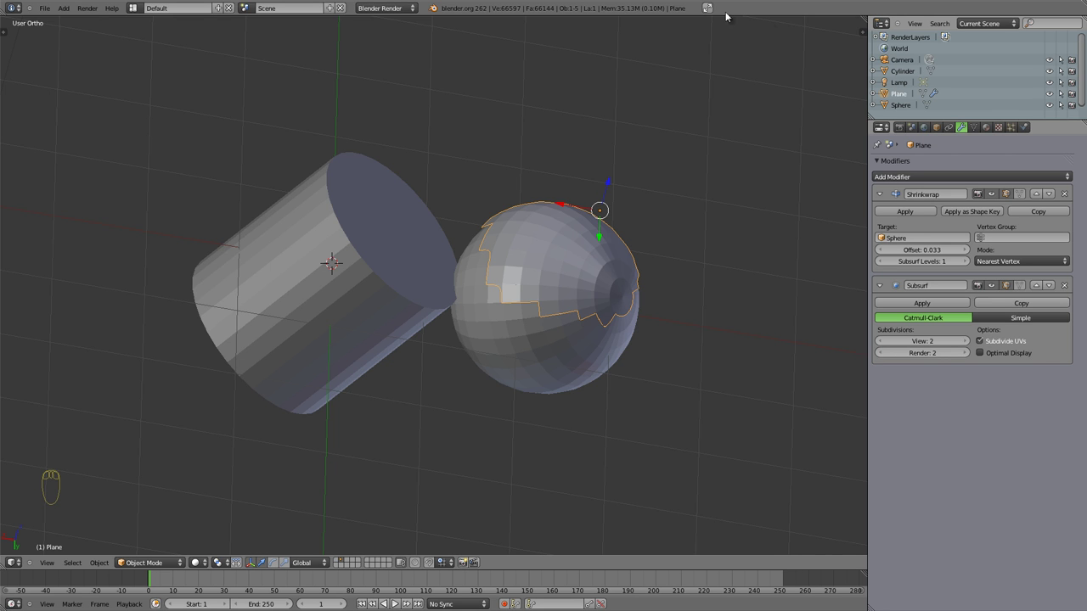
click(712, 12)
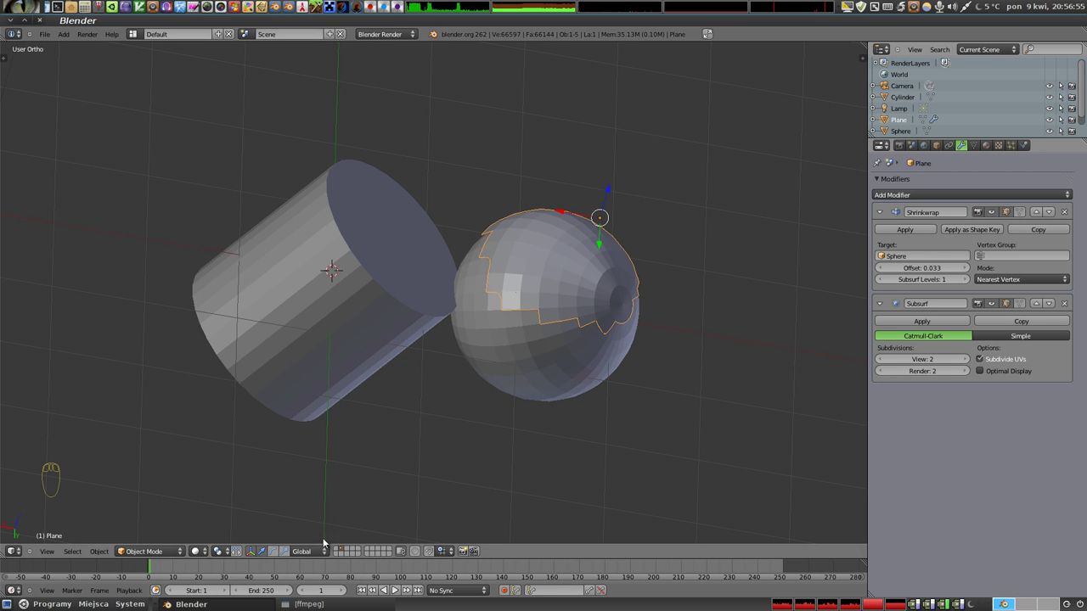